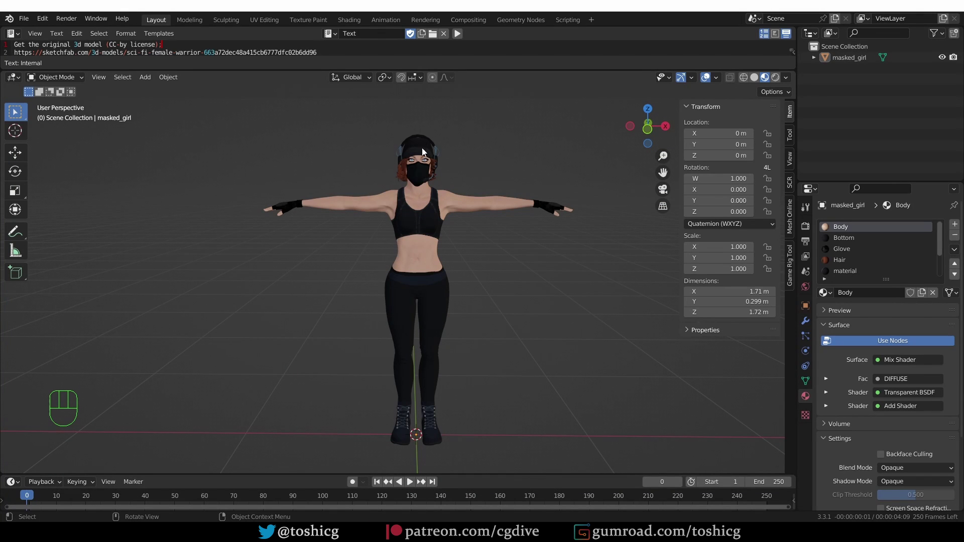
Orbit and reframe the viewport around the masked_girl character.
left_click_drag(463, 262, 494, 279)
left_click_drag(488, 287, 459, 282)
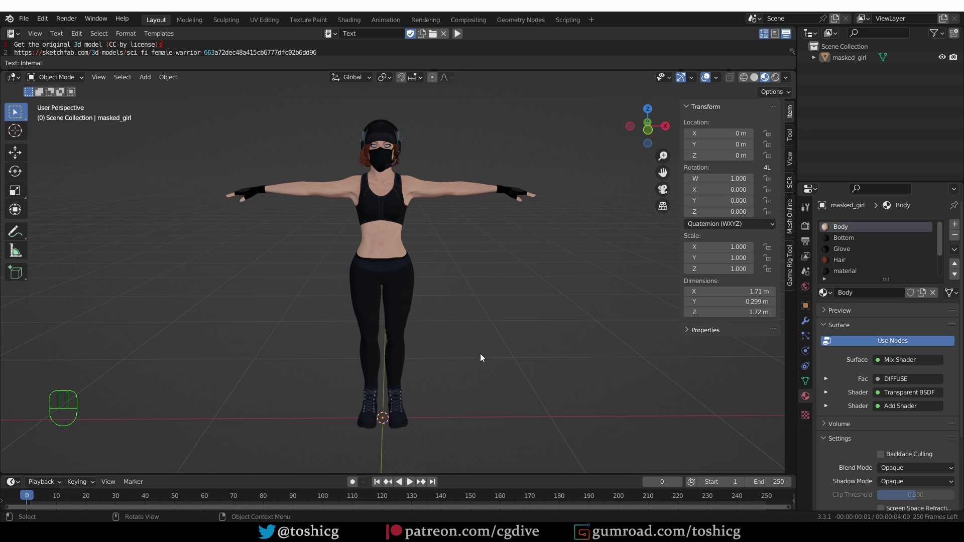
Bring up the Edit menu on the way to Preferences.
left_click(39, 20)
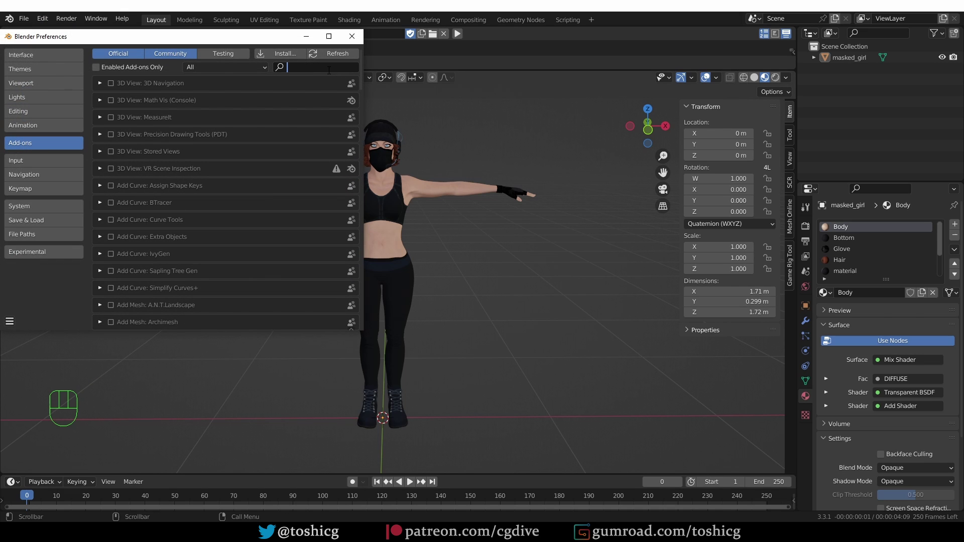
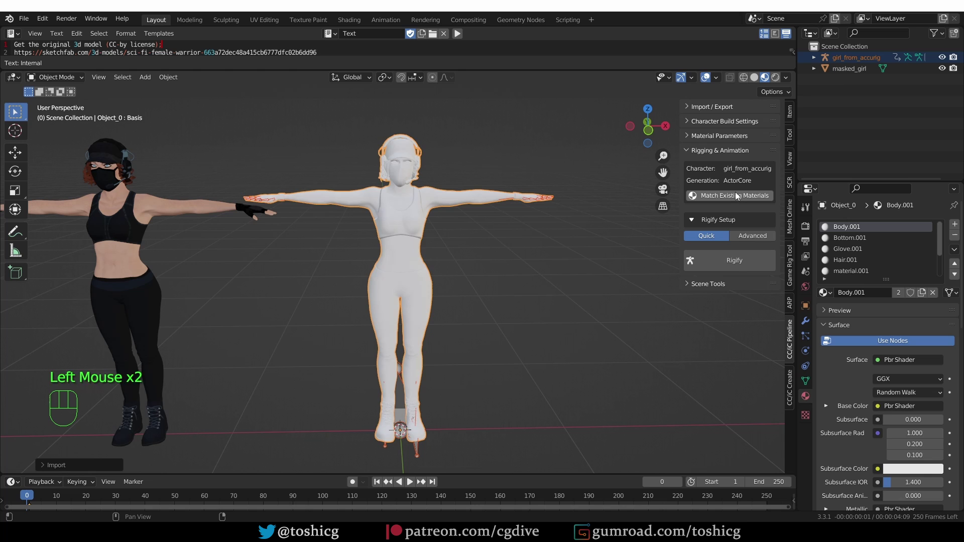
Adjust the viewport on the re-materialed girl_from_accurig character.
left_click_drag(739, 199, 755, 251)
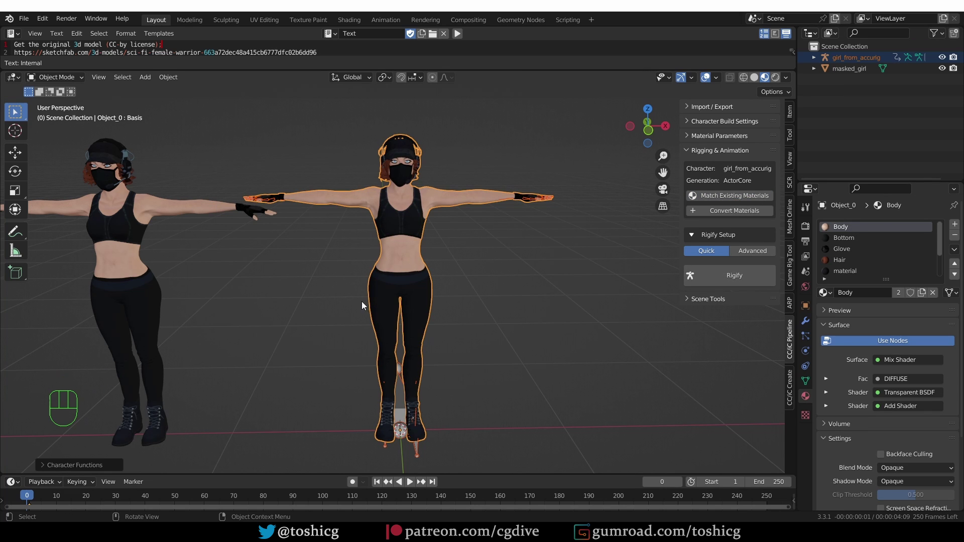
Delete the original masked_girl model from the scene.
middle_click(185, 252)
left_click_drag(118, 157, 278, 394)
key("Delete")
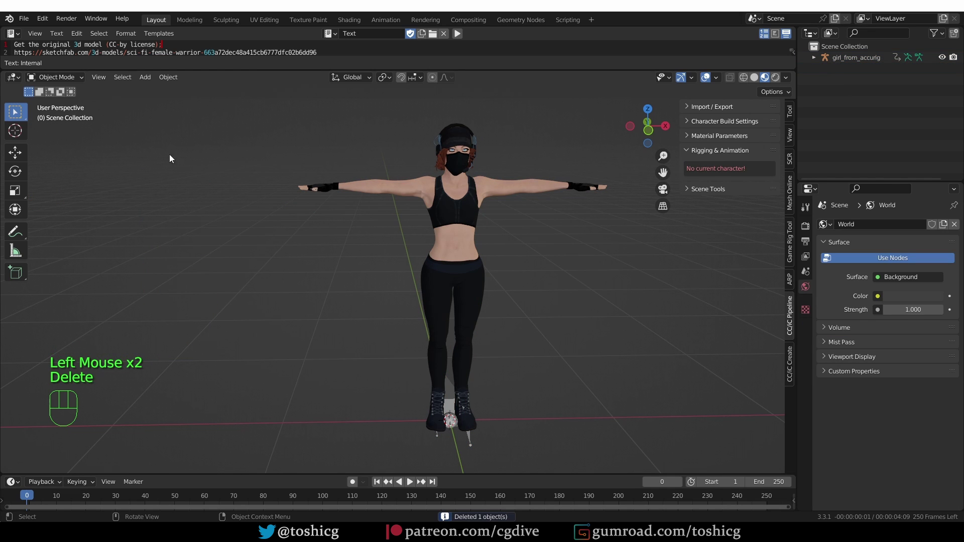
Select the girl_from_accurig armature and switch it into Pose Mode.
left_click(456, 432)
left_click(455, 406)
key("Tab")
Show the Auto-Rig Pro sidebar's Quick Rig panel for the posed armature.
left_click(497, 195)
middle_click(530, 226)
key("r")
left_click(734, 83)
key("r")
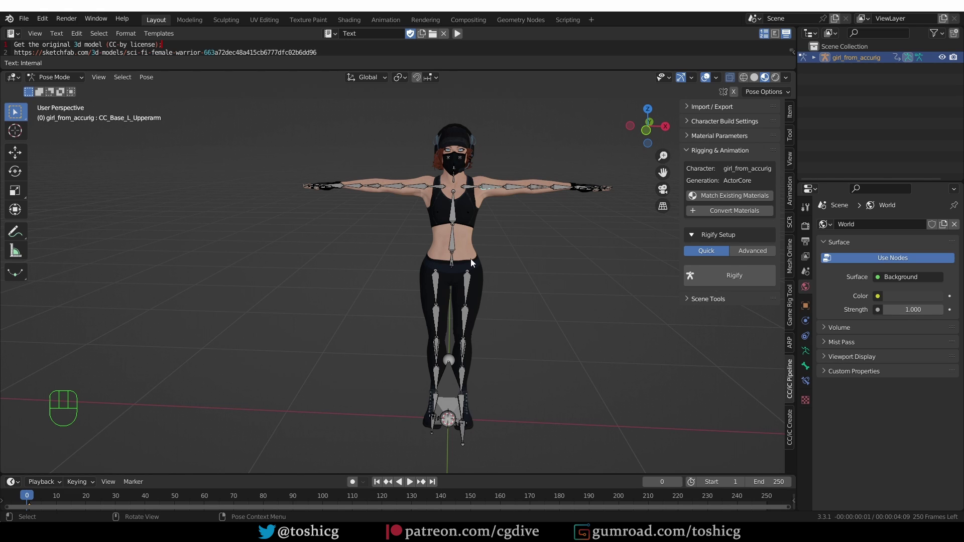
key("r")
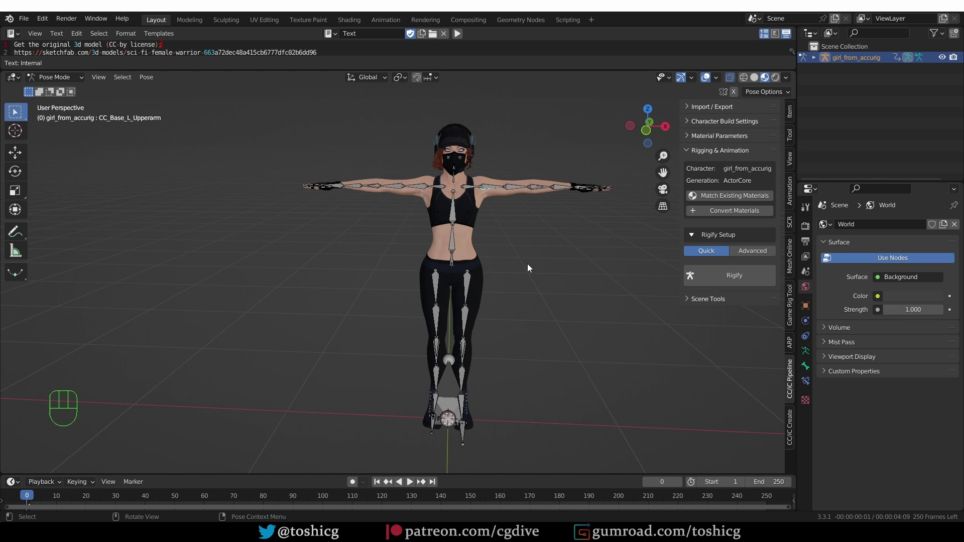
middle_click(531, 268)
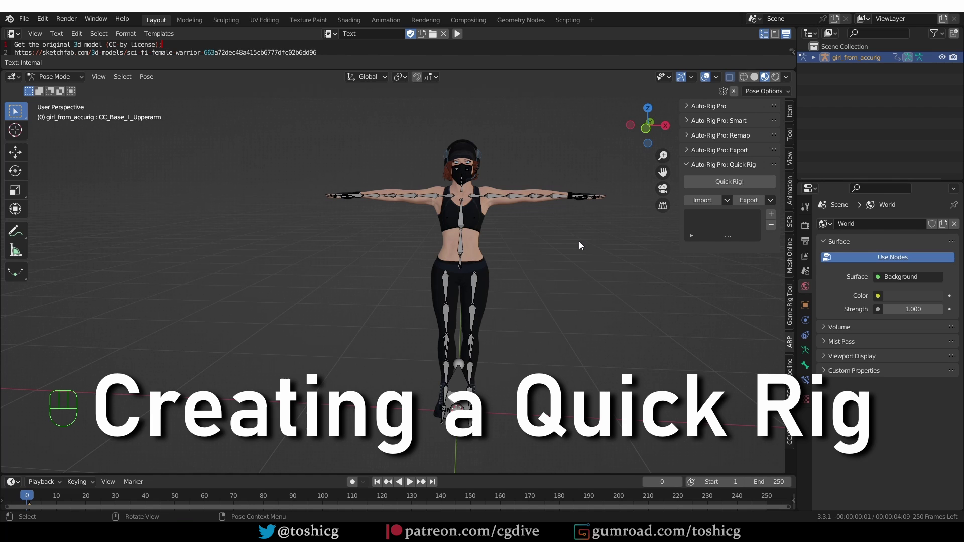
Return the armature to Object Mode ready for Quick Rig.
key("Tab")
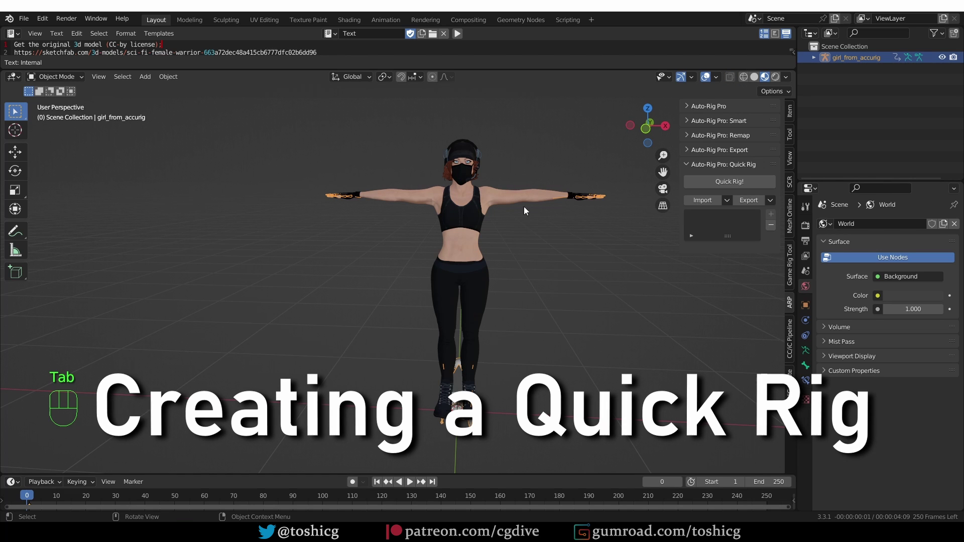
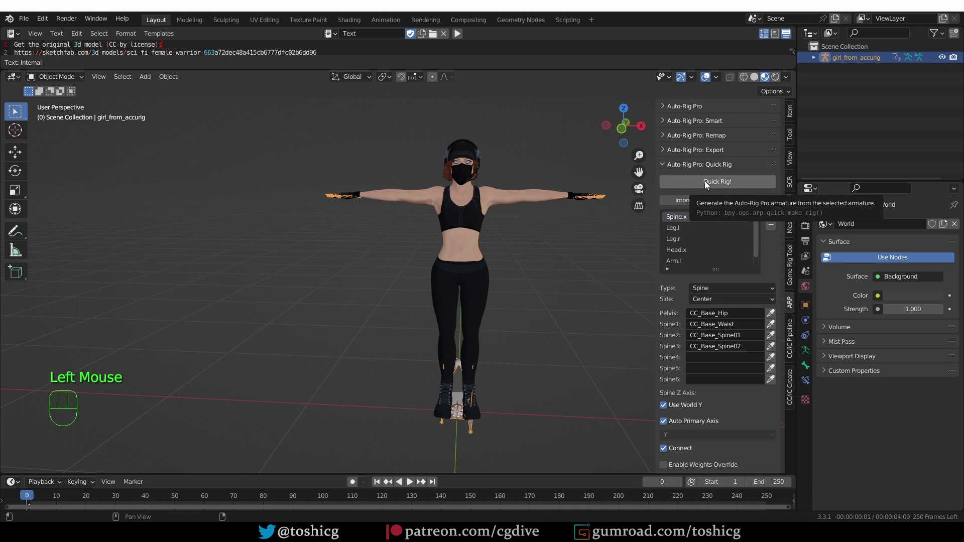
Select c_root_master.x and move the whole rig to test it.
left_click_drag(708, 185, 740, 440)
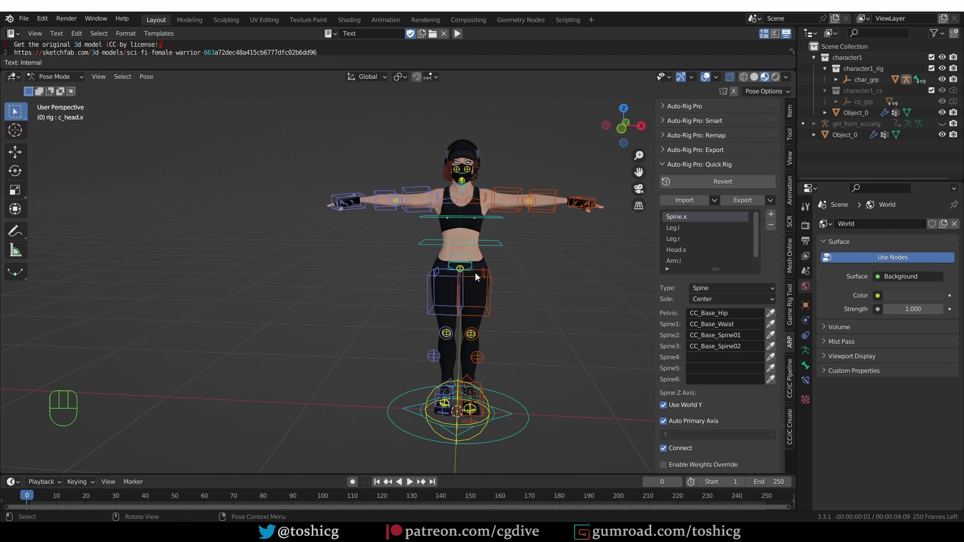
left_click(475, 275)
scroll("up", 3)
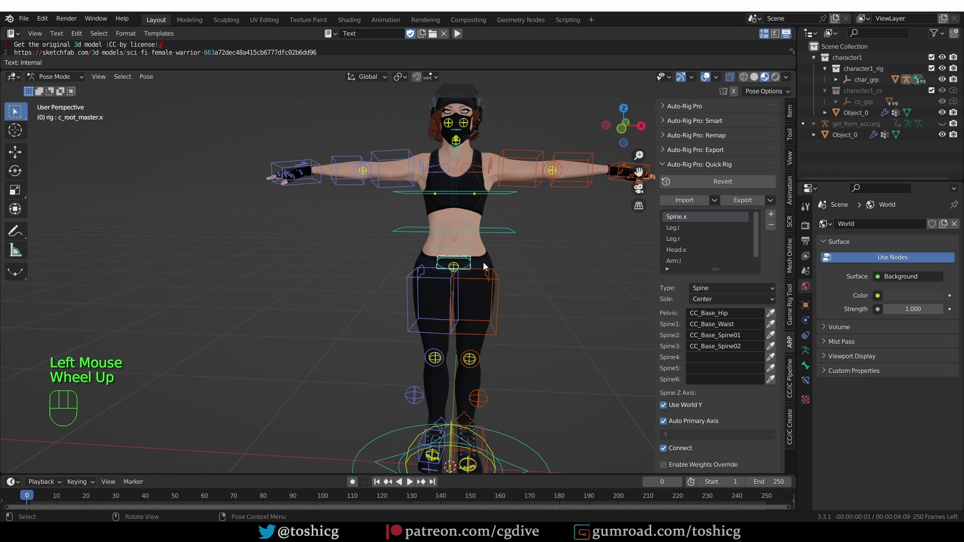
key("g")
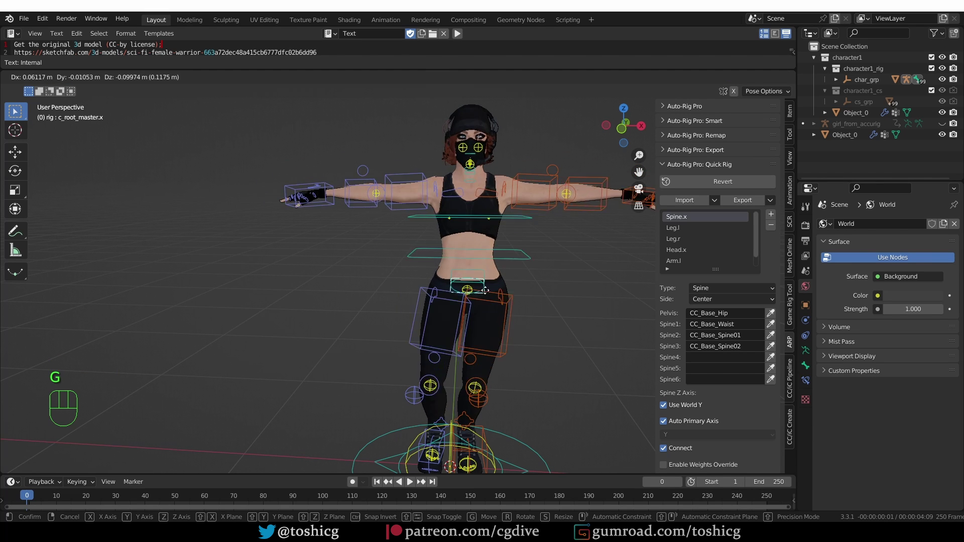
middle_click(491, 368)
Rotate the left foot IK control freely, then clear its transforms.
left_click(475, 393)
key("g")
key("r")
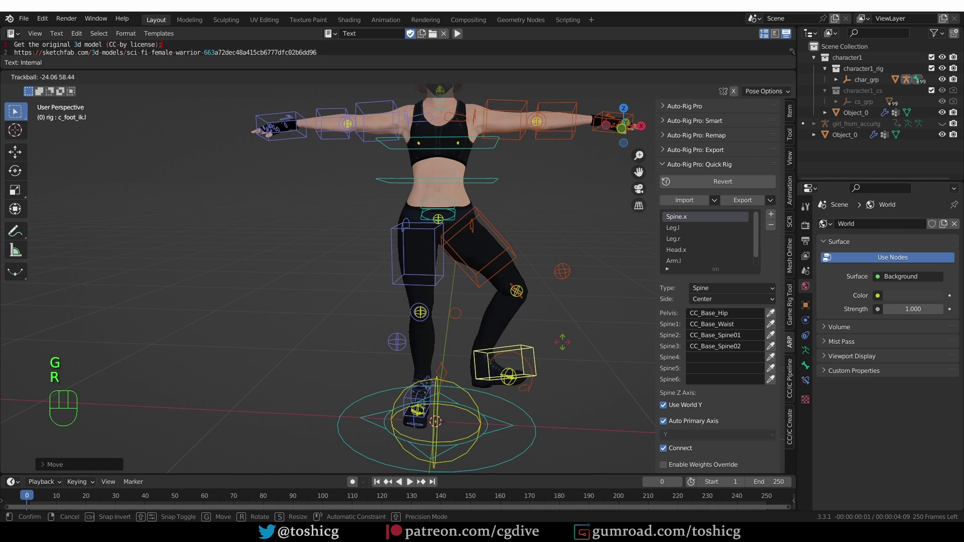
key("alt+f")
key("alt+g")
Select the left hand FK control and rotate the hand.
left_click_drag(559, 278, 505, 317)
middle_click(529, 261)
left_click_drag(488, 298, 514, 270)
scroll("up", 3)
left_click_drag(519, 193, 547, 210)
left_click(17, 170)
left_click_drag(490, 154, 510, 237)
left_click_drag(540, 238, 581, 234)
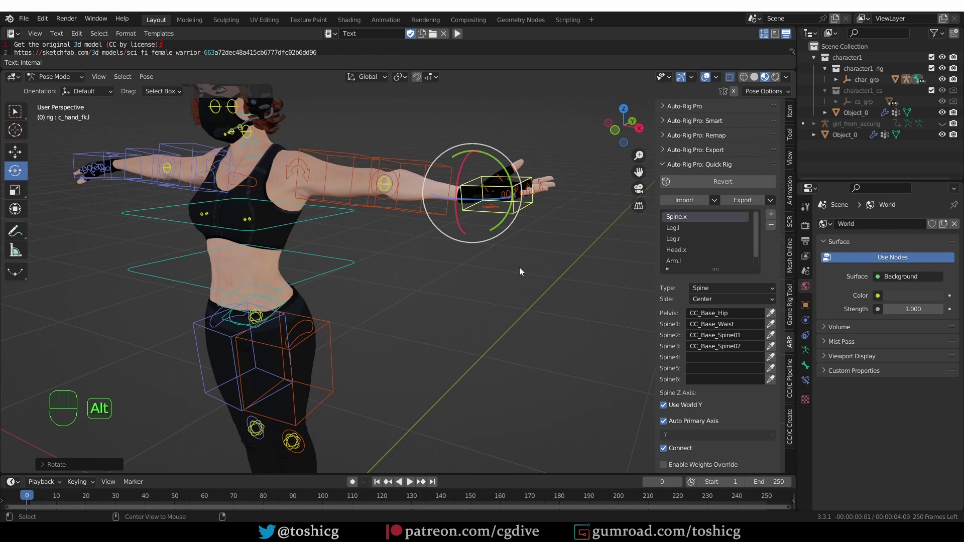
Switch the viewport to solid grey shading and straighten the hand back to rest.
key("alt+r")
left_click(759, 79)
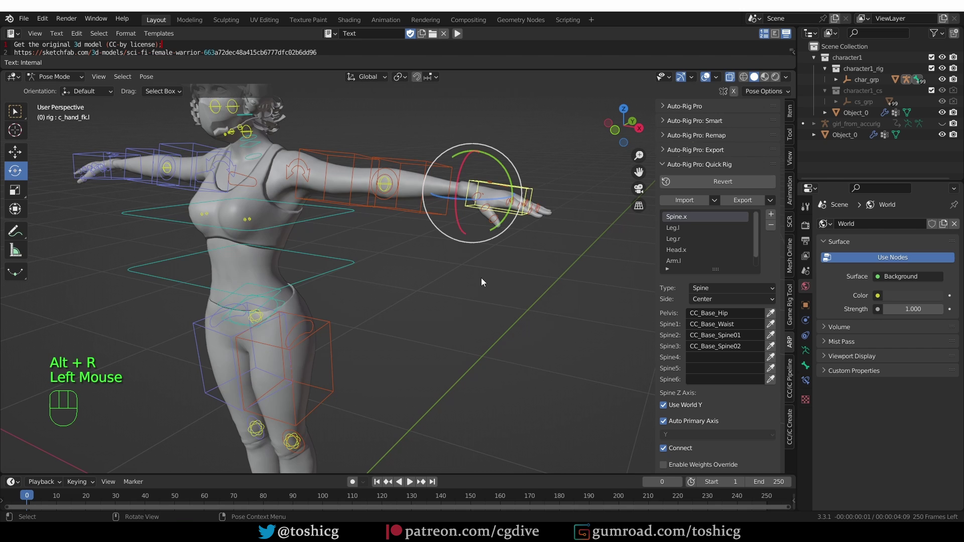
scroll("down", 3)
left_click_drag(511, 278, 508, 231)
left_click_drag(370, 82, 527, 262)
View the whole body and show the Quick Rig bone mapping for Head.x.
middle_click(524, 267)
middle_click(520, 268)
left_click(509, 163)
middle_click(591, 233)
scroll("down", 3)
Show the Arm.l then Arm.r bone mappings and widen the sidebar to read them.
left_click(688, 263)
left_click(660, 254)
scroll("down", 3)
scroll("up", 3)
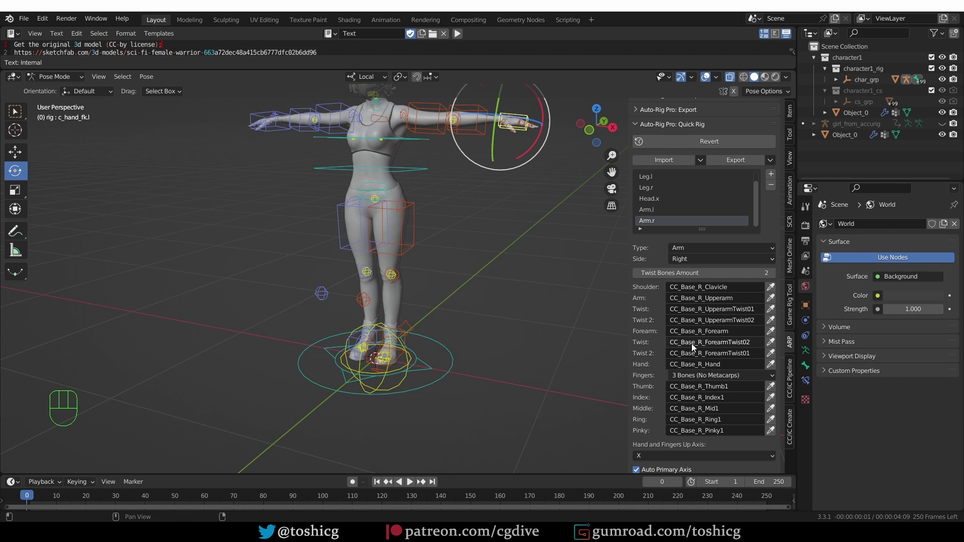
left_click_drag(481, 218, 506, 261)
Orbit and zoom the viewport around the T-posed character.
middle_click(510, 259)
middle_click(508, 277)
middle_click(499, 277)
middle_click(522, 285)
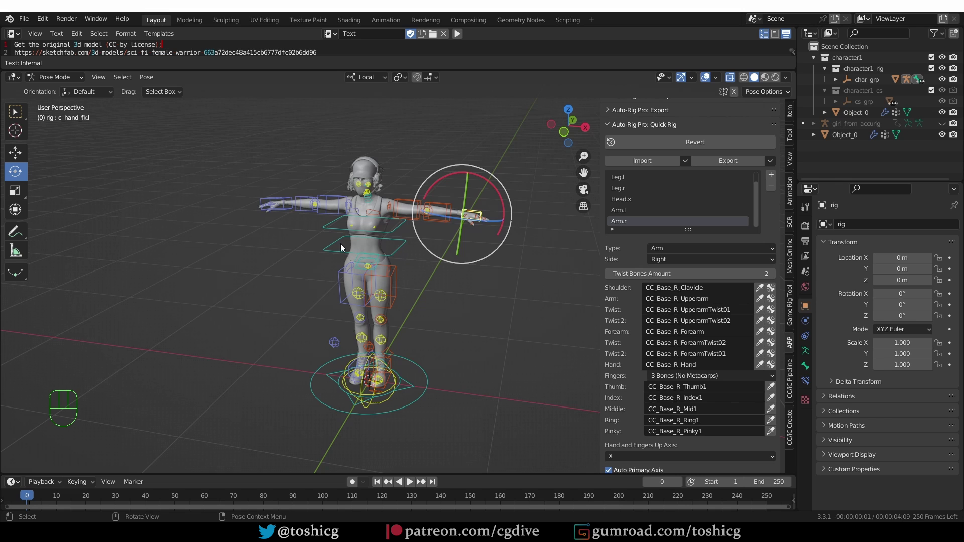
scroll("up", 3)
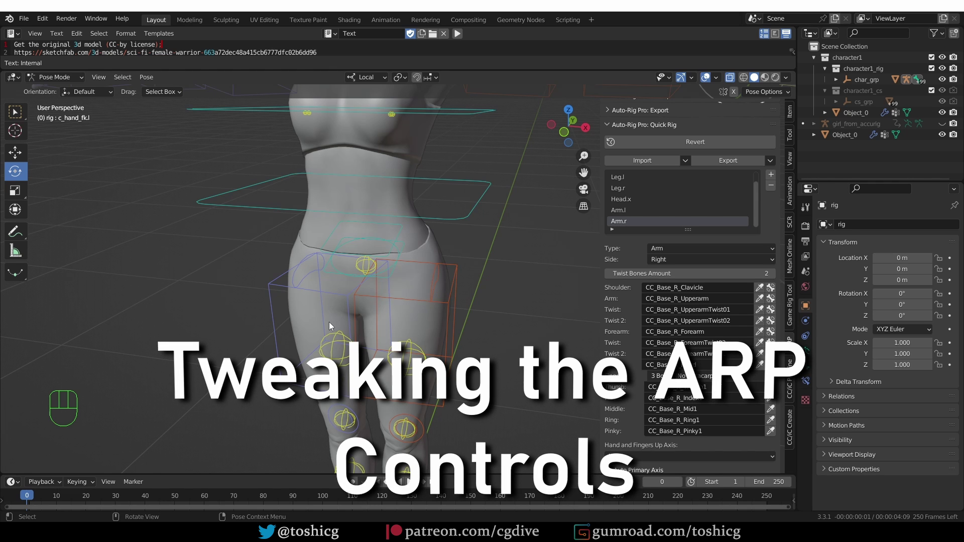
Select c_root_master and bring up the main Auto-Rig Pro rig tools.
scroll("down", 3)
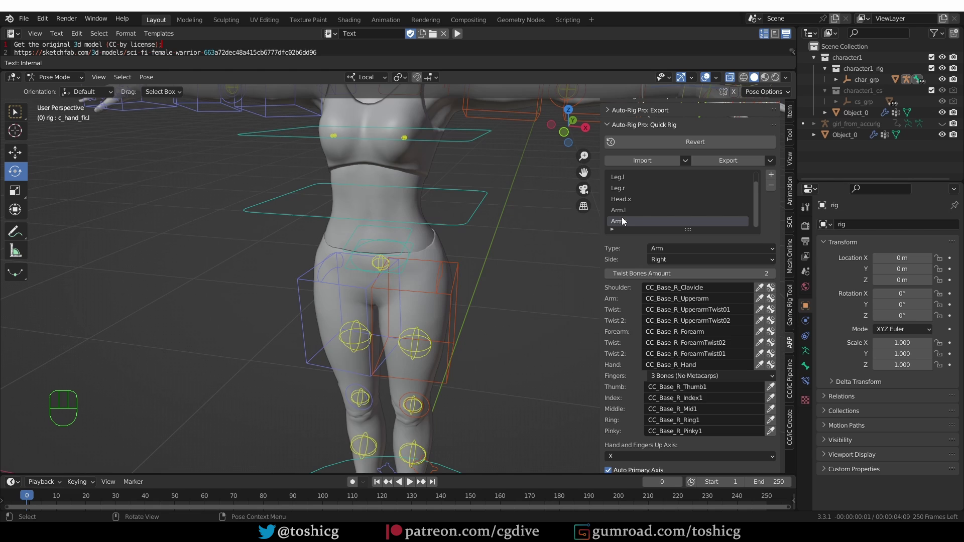
scroll("up", 3)
scroll("up", 3)
scroll("up", 3)
left_click(638, 110)
left_click(416, 248)
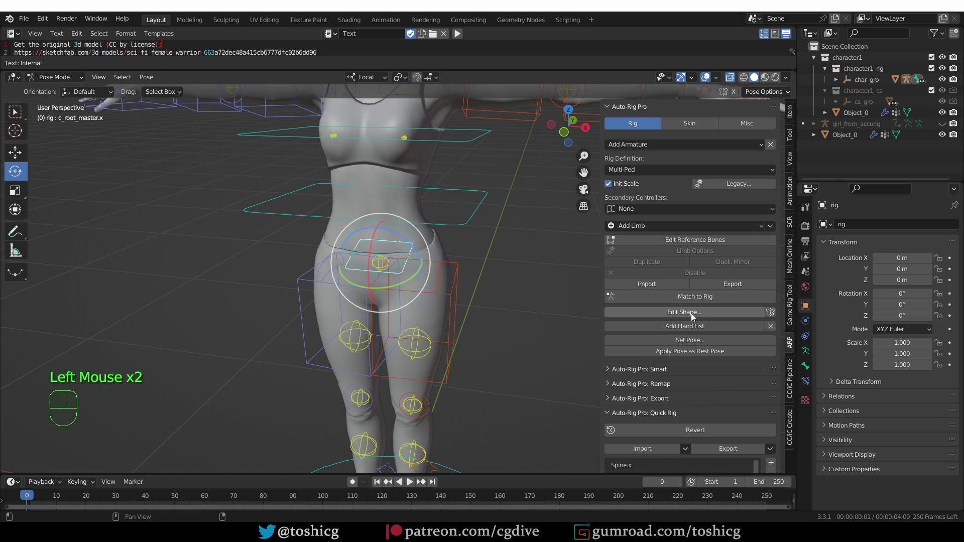
Edit the root master controller shape, scale it all up and apply it.
left_click(710, 312)
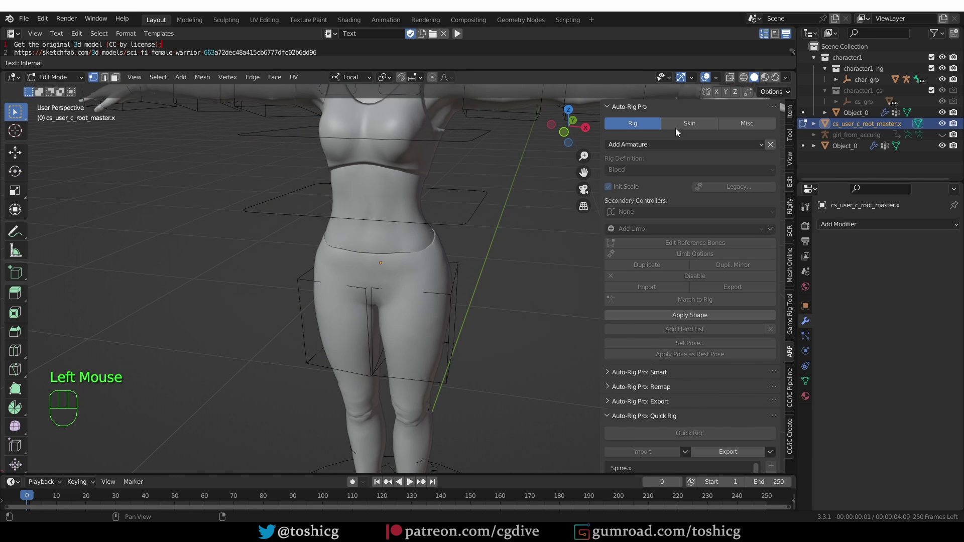
left_click(737, 82)
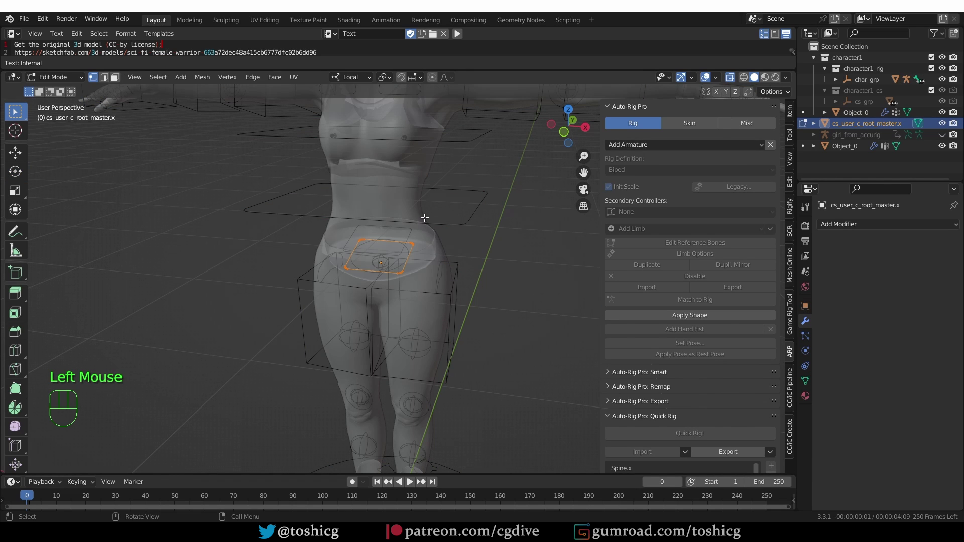
key("a")
key("s")
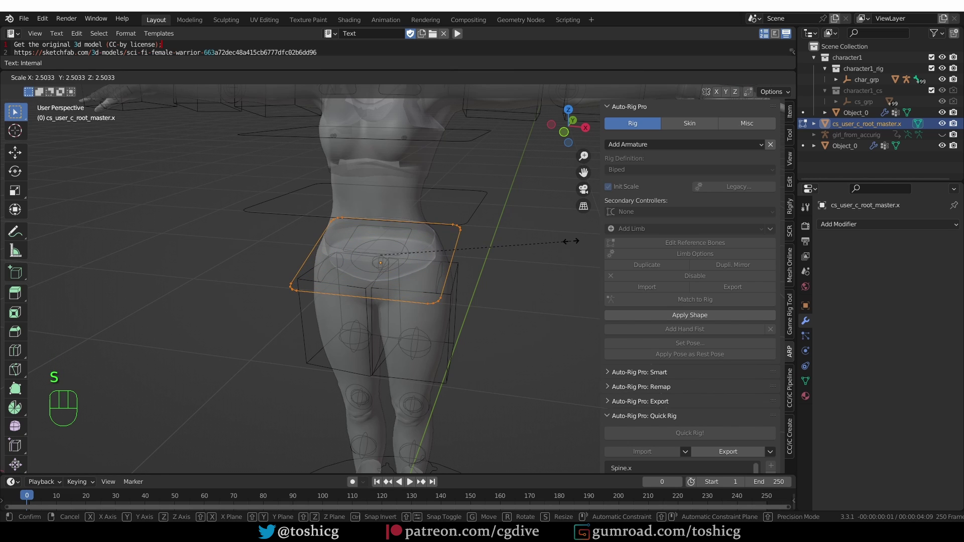
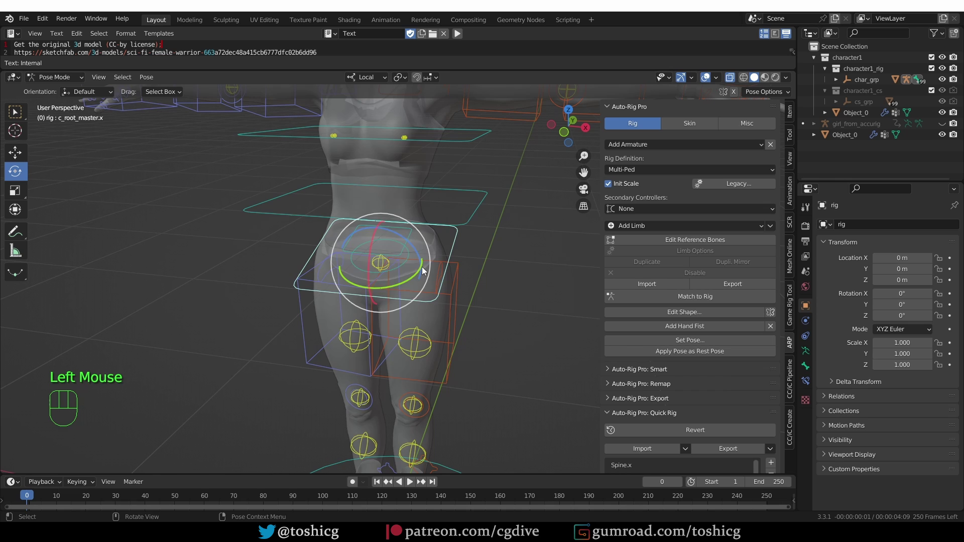
left_click(409, 256)
left_click(652, 315)
Enlarge and apply the root and first spine controller shapes the same way.
key("s")
left_click(685, 315)
left_click(409, 249)
left_click(663, 311)
key("s")
left_click(665, 316)
Start resizing the c_spine_02 controller's custom shape.
scroll("down", 3)
left_click(476, 220)
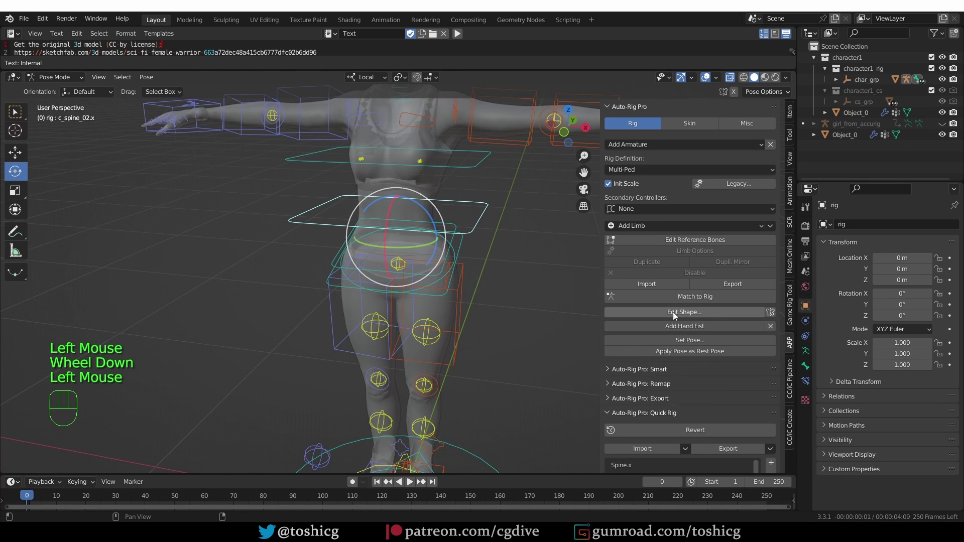
left_click(680, 314)
key("s")
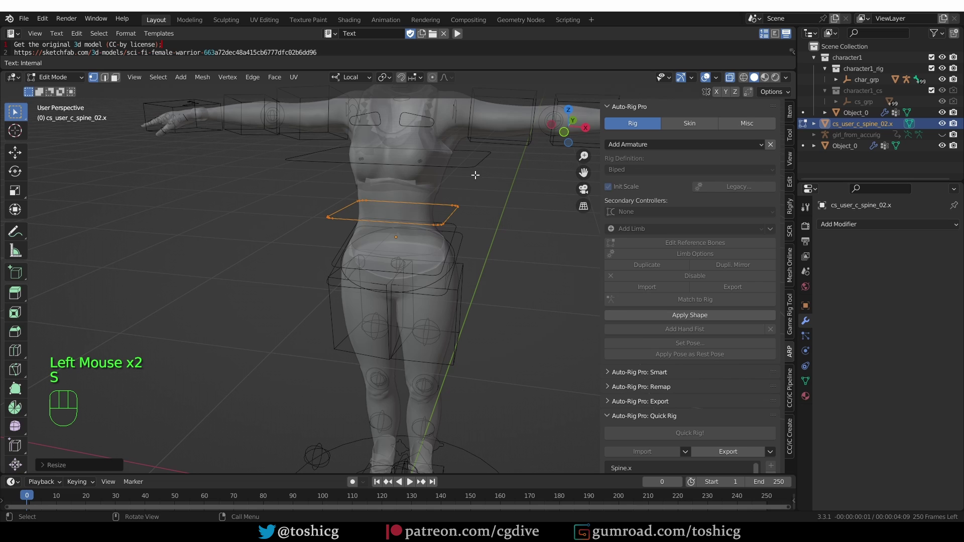
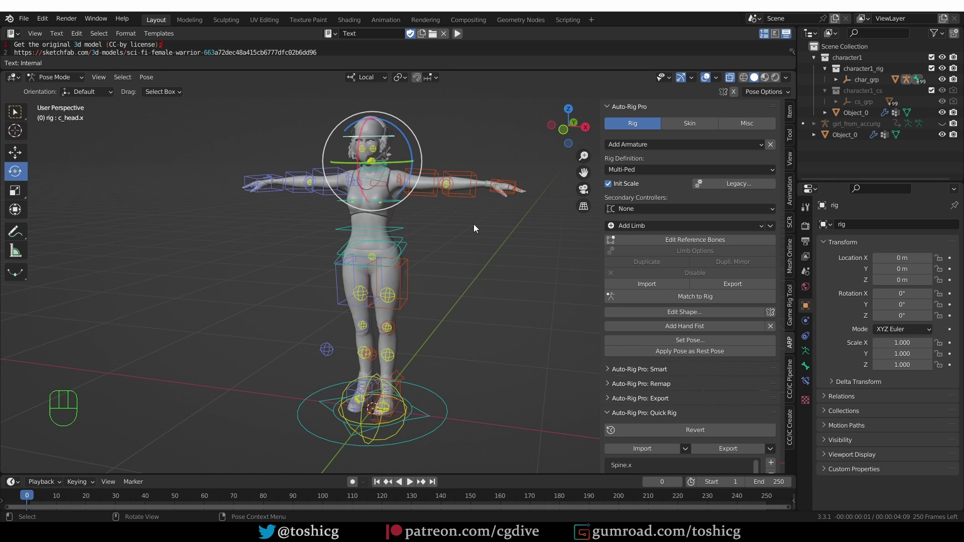
Return the rig to Object Mode ahead of importing animations.
key("Tab")
middle_click(457, 277)
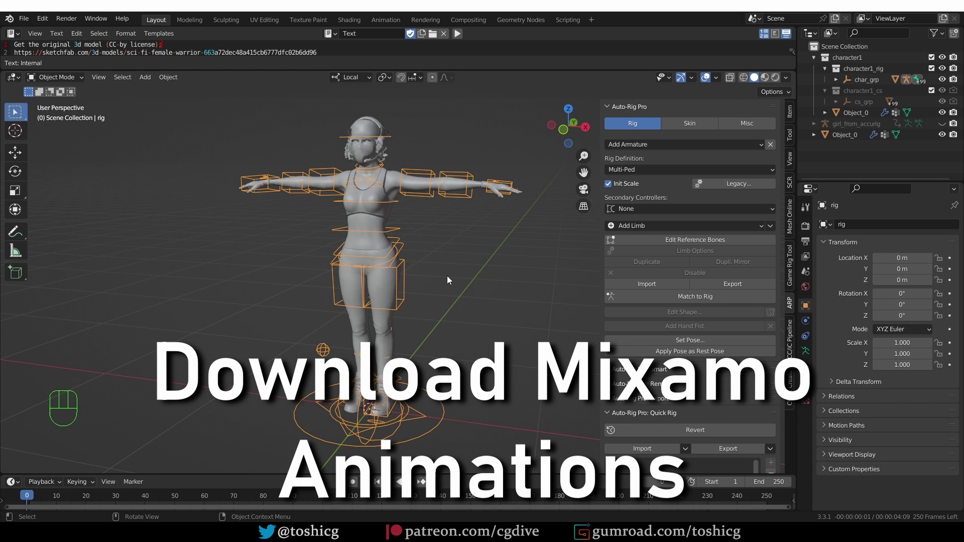
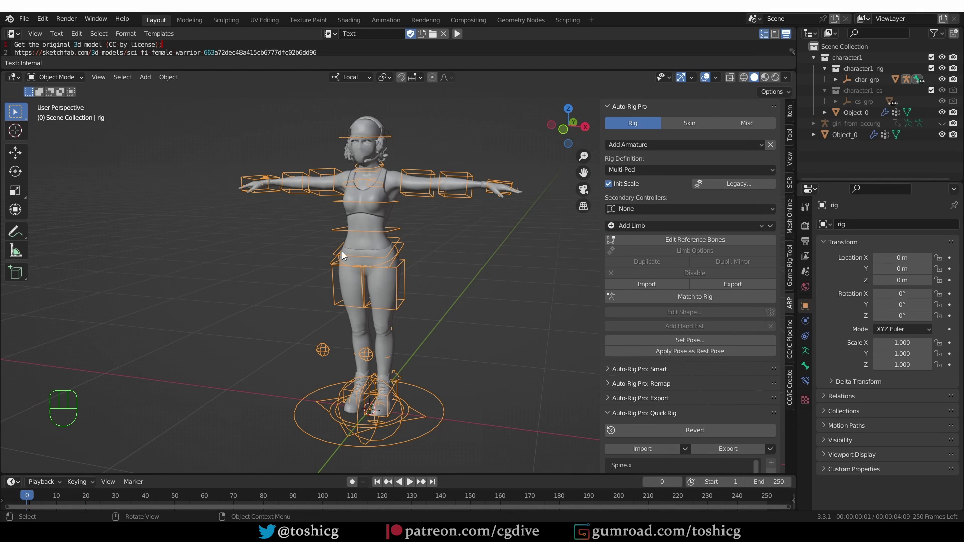
Import Capoeira.fbx as a Mixamo armature via the FBX importer.
left_click_drag(30, 24, 247, 279)
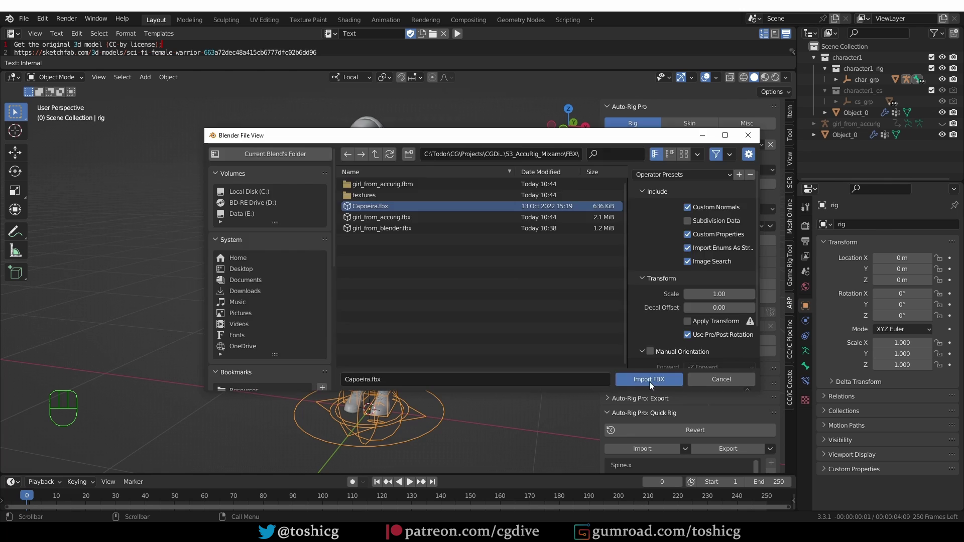
scroll("down", 3)
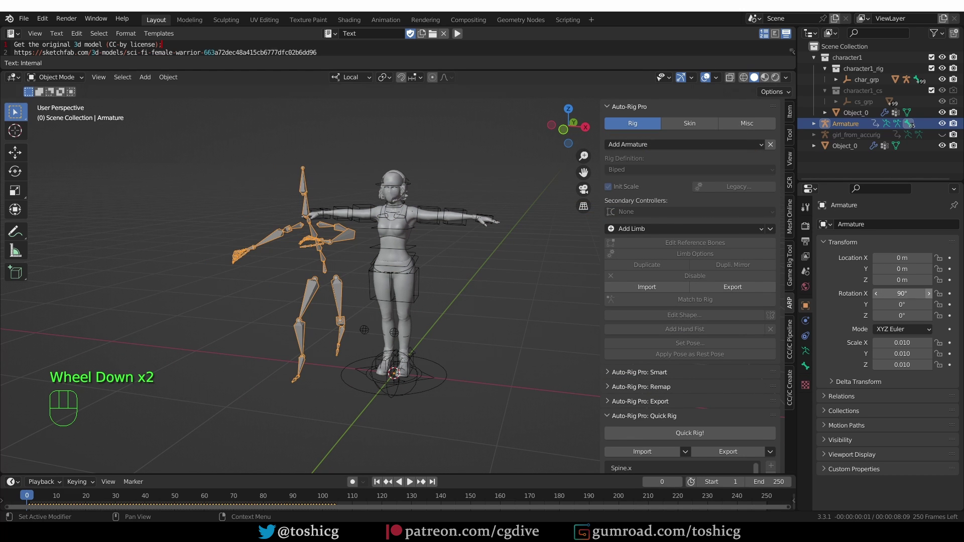
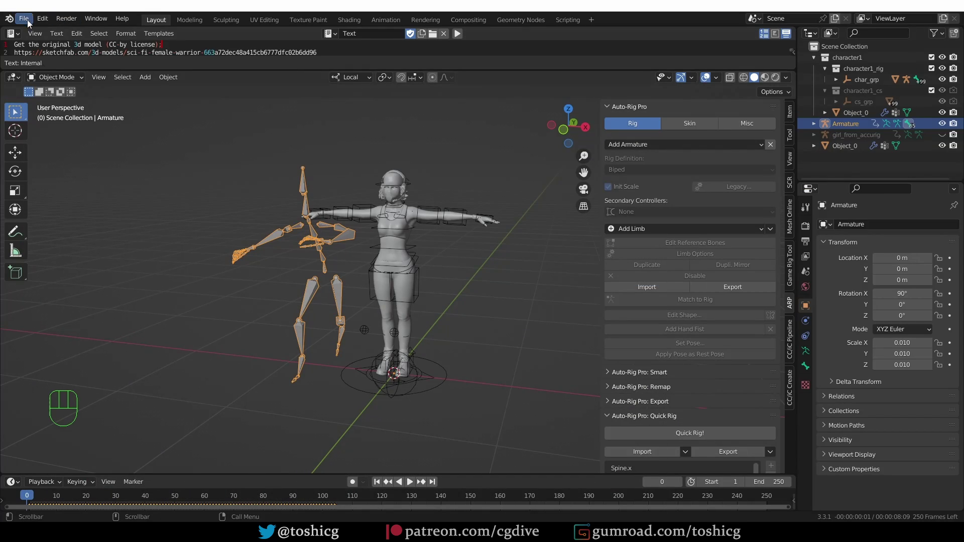
Import the Thriller Part 3.fbx Mixamo animation into the scene.
left_click_drag(29, 24, 296, 269)
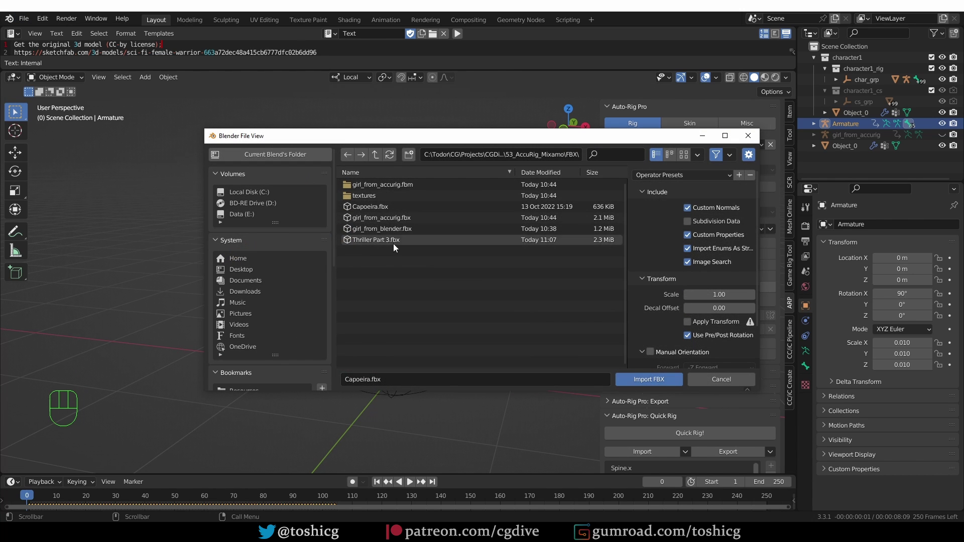
middle_click(456, 277)
middle_click(431, 199)
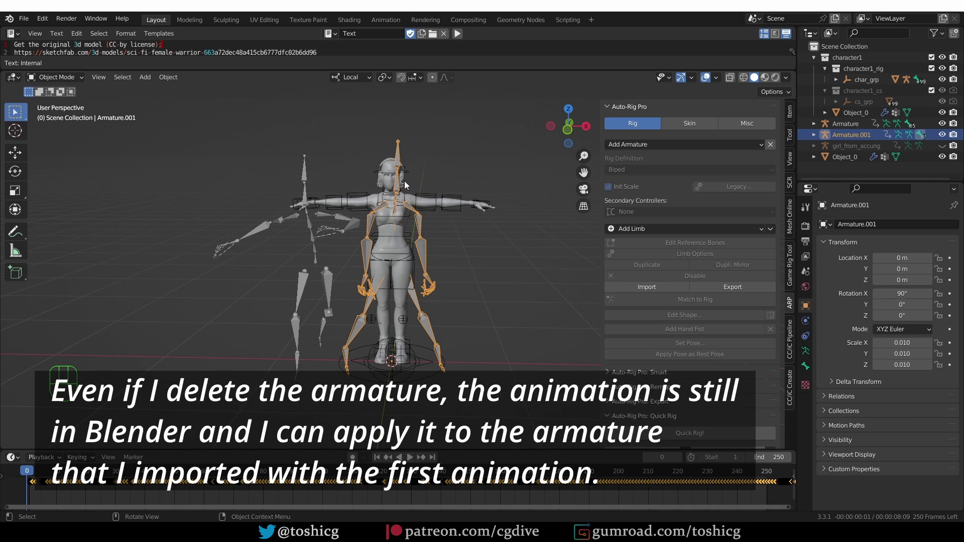
Delete the imported Armature.001 and slide the Capoeira armature aside along X.
key("x")
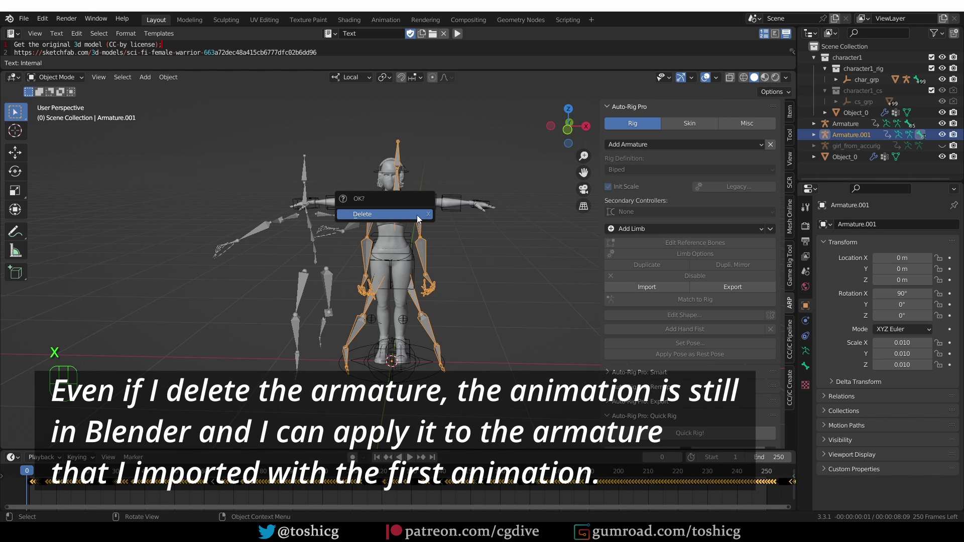
left_click_drag(343, 227, 366, 230)
key("g")
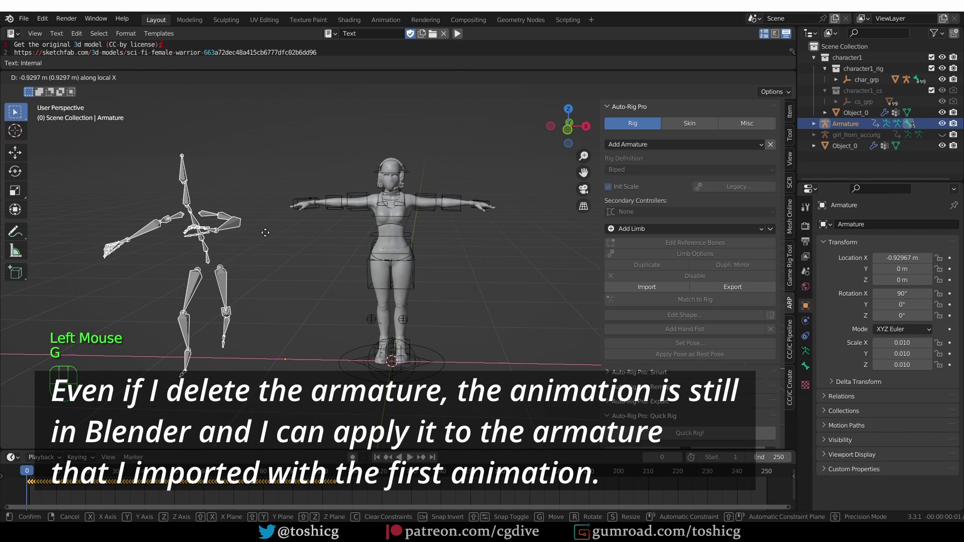
left_click(465, 199)
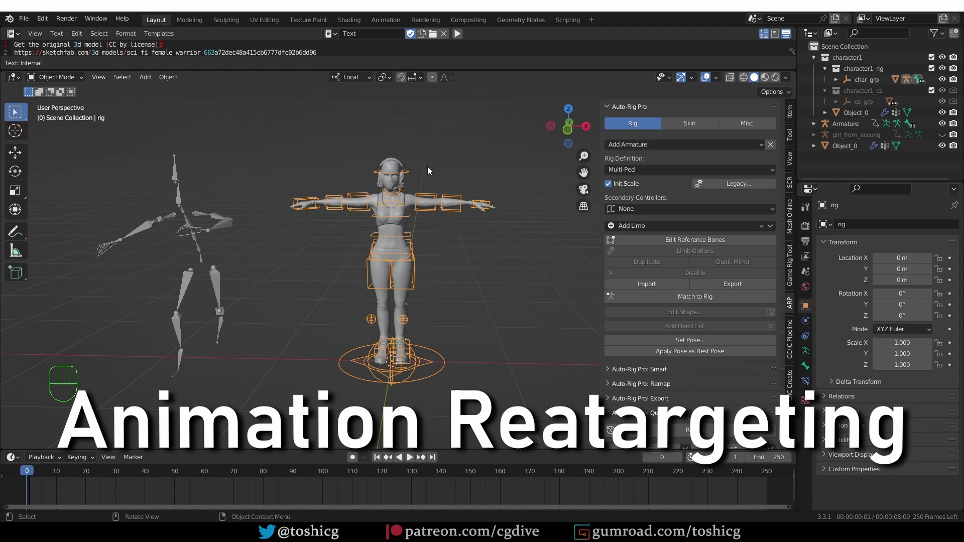
left_click_drag(632, 110, 643, 124)
left_click(639, 142)
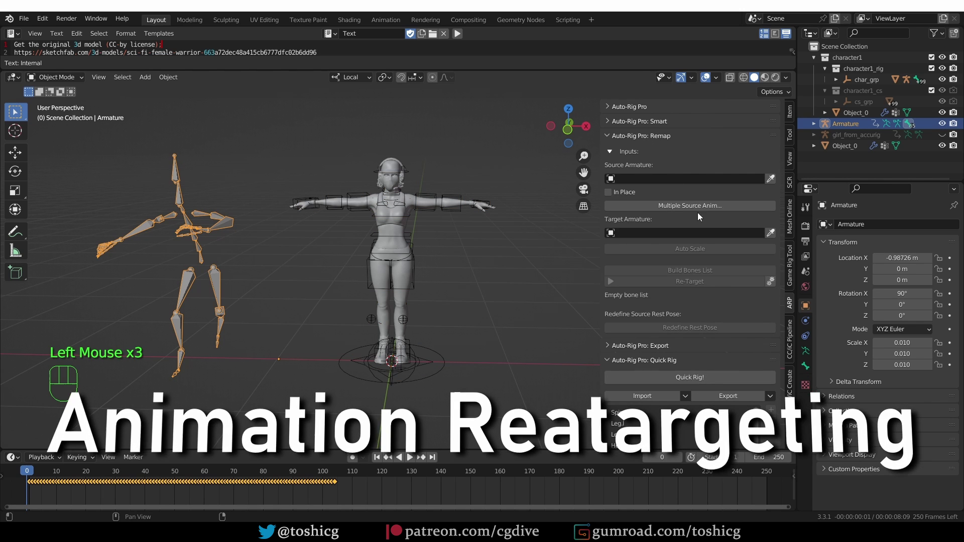
left_click(775, 181)
left_click(458, 197)
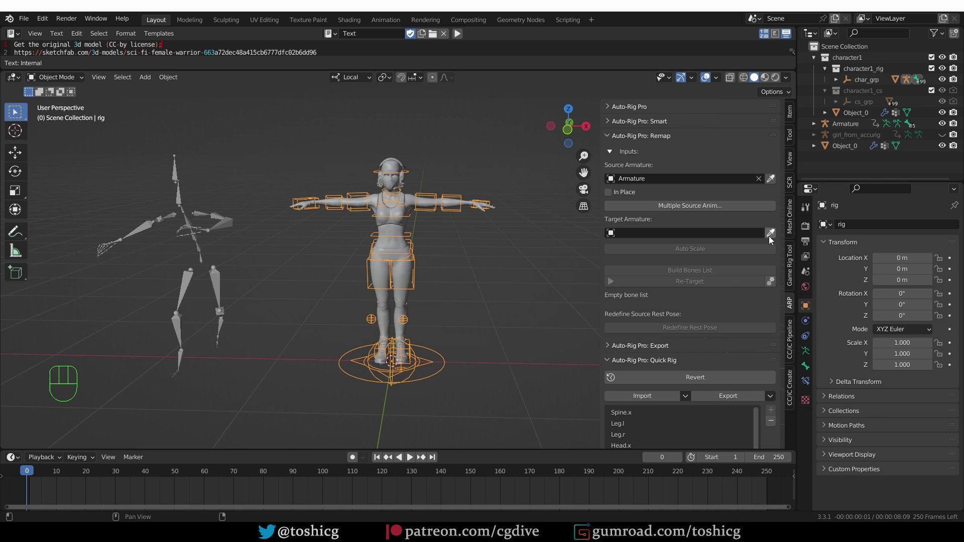
left_click_drag(773, 237, 693, 266)
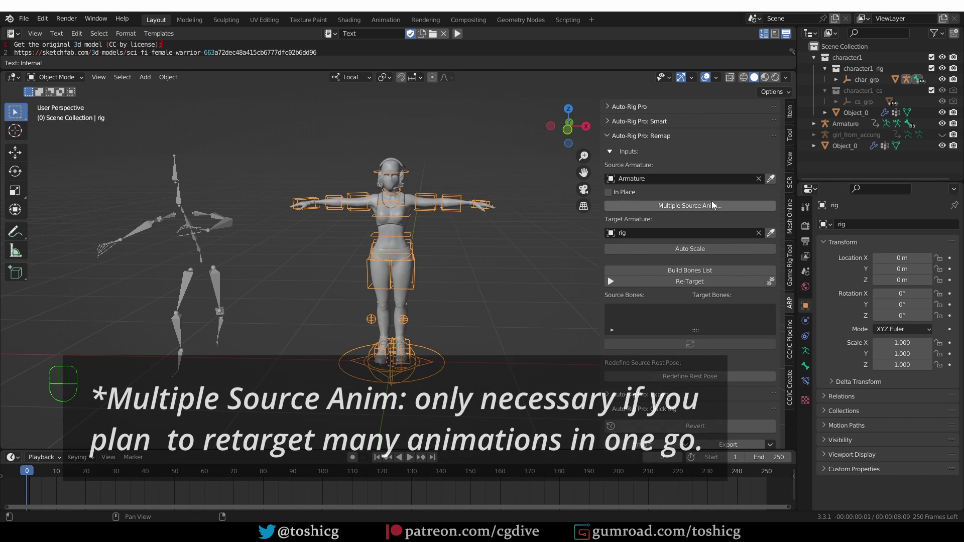
left_click_drag(734, 212, 576, 324)
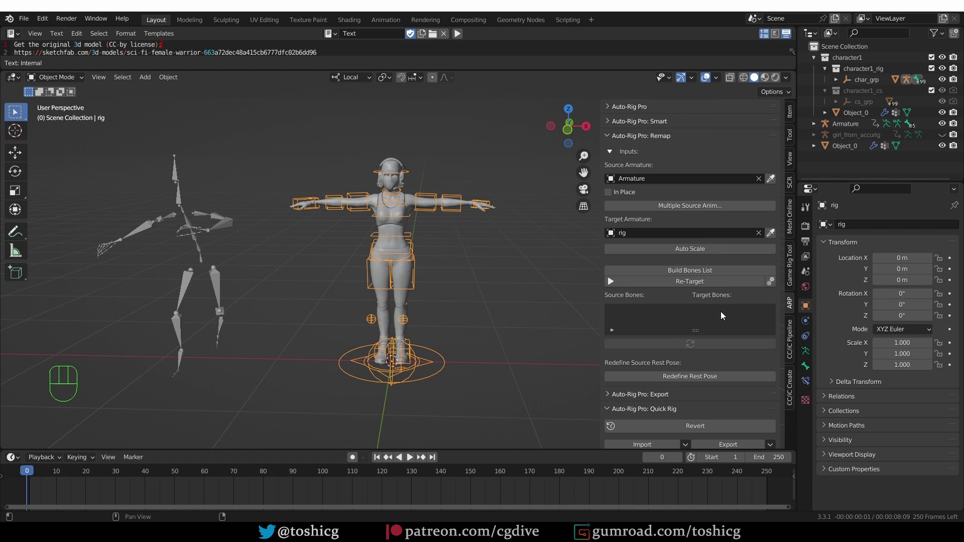
left_click(736, 252)
left_click(712, 272)
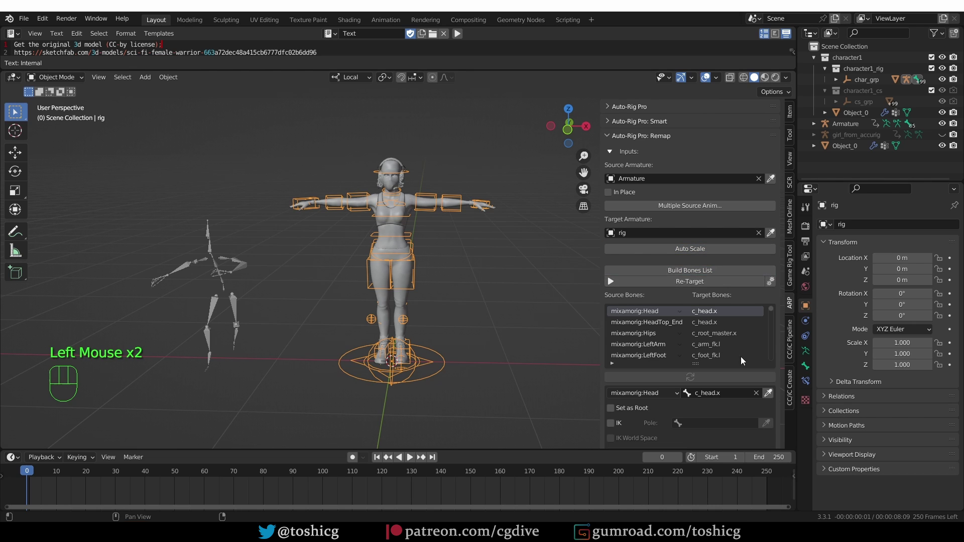
scroll("down", 3)
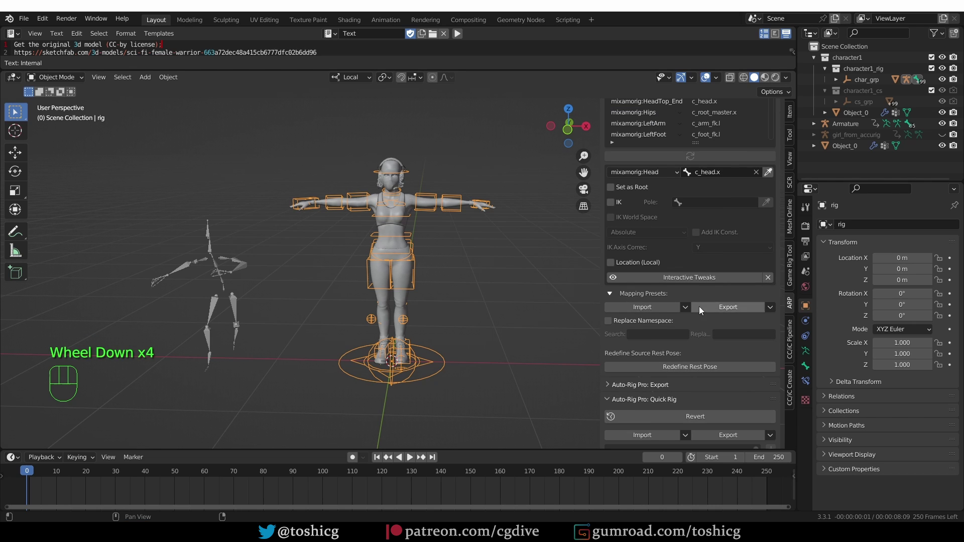
left_click_drag(687, 308, 766, 344)
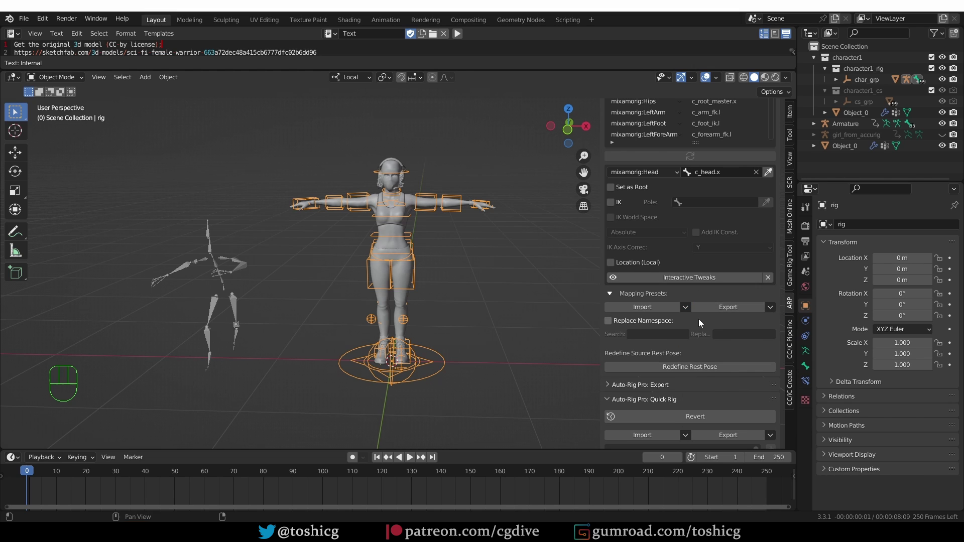
scroll("up", 3)
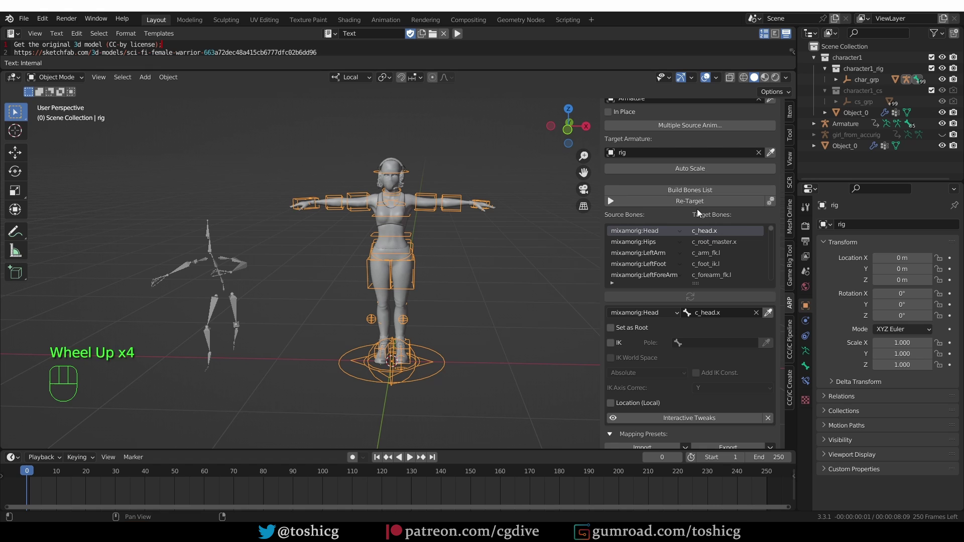
Re-Target the dance motion onto the character rig and play the baked animation.
left_click_drag(704, 205, 675, 313)
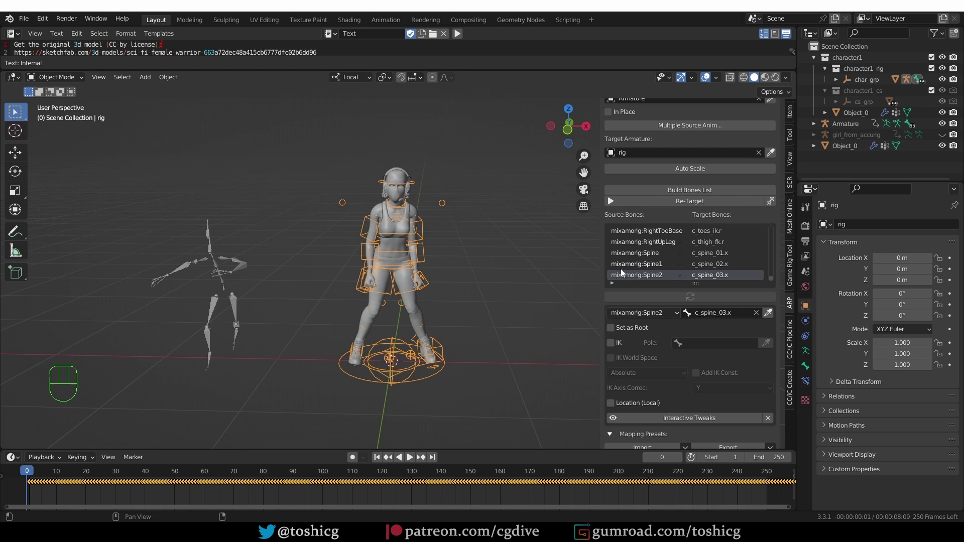
middle_click(266, 300)
key("space")
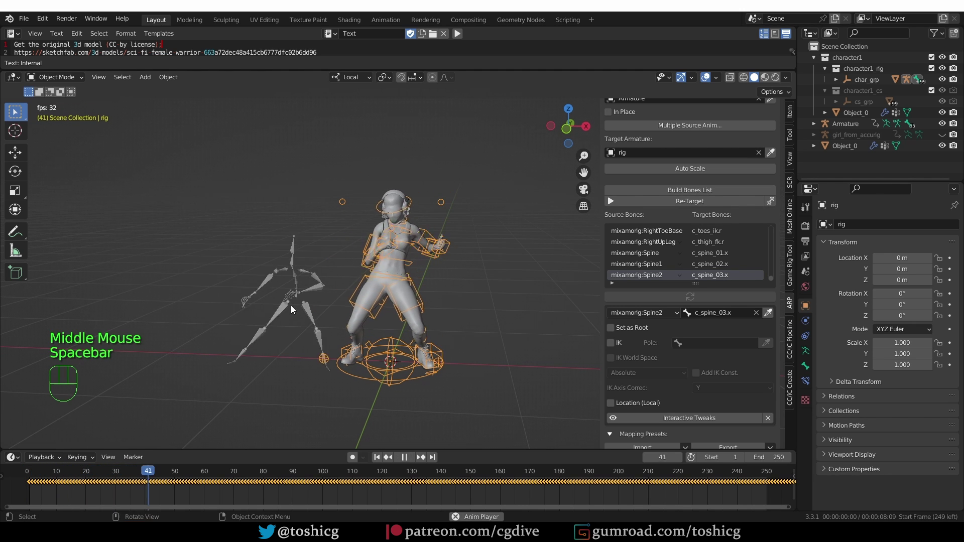
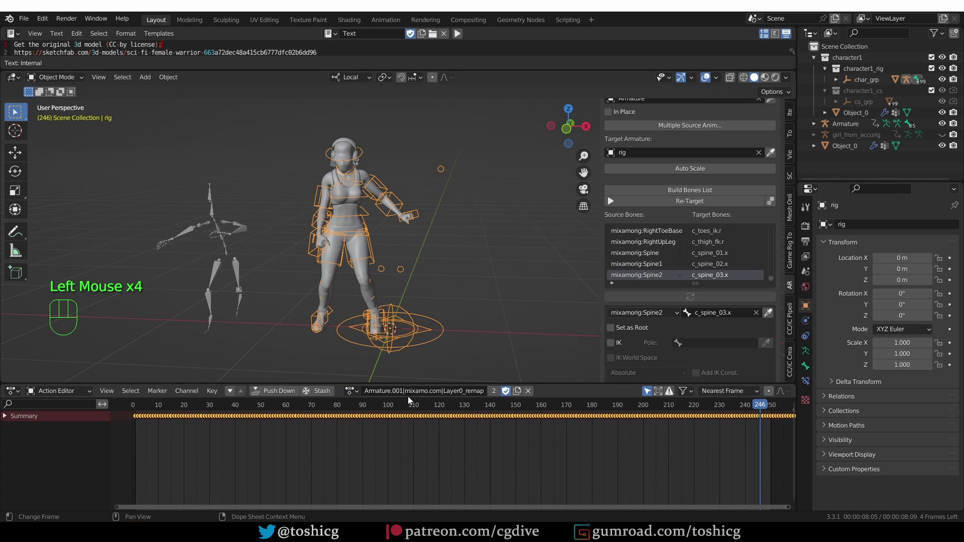
Rename the retargeted dance action to dance_remap in the Action Editor.
left_click_drag(415, 396, 417, 384)
key("BackSpace")
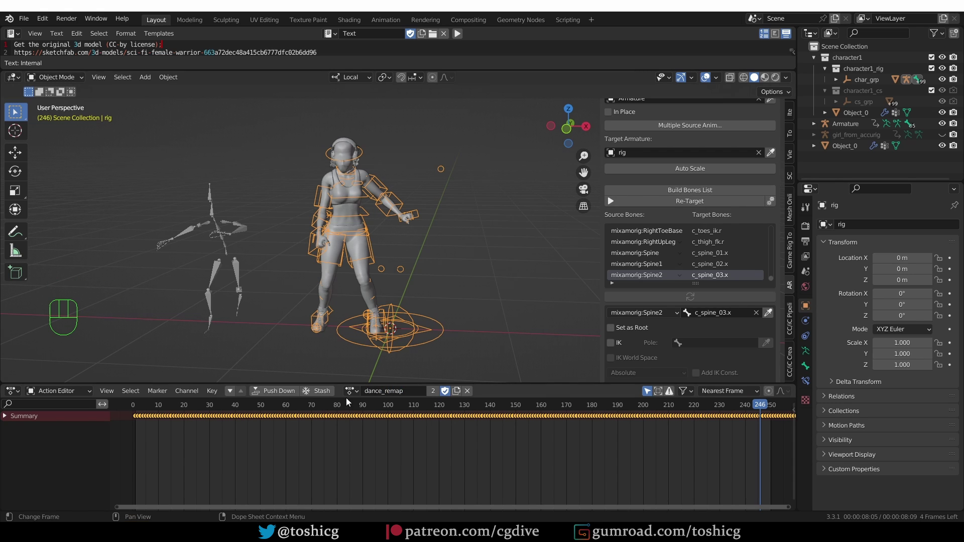
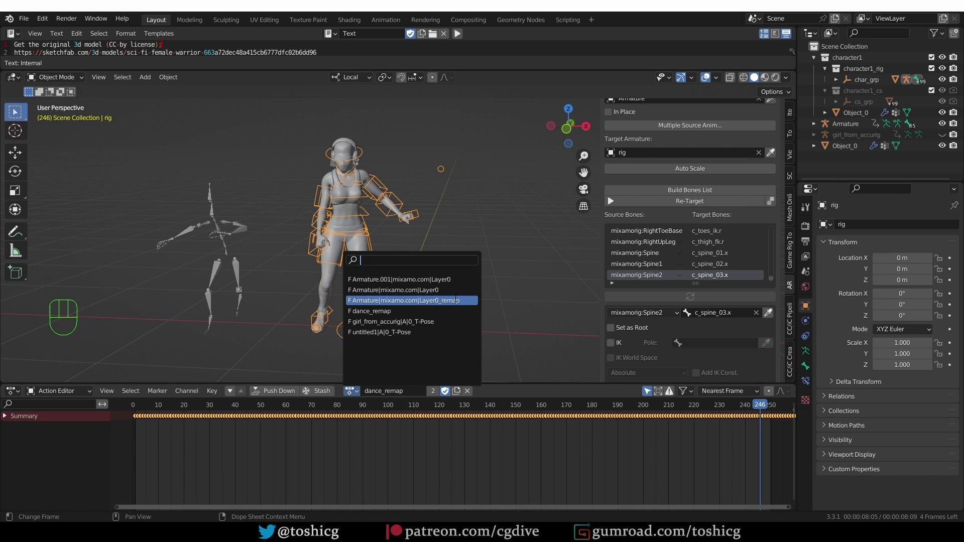
Load the Armature|mixamo.com|Layer0_remap action and rename it capoeira_remap.
left_click_drag(140, 397, 144, 410)
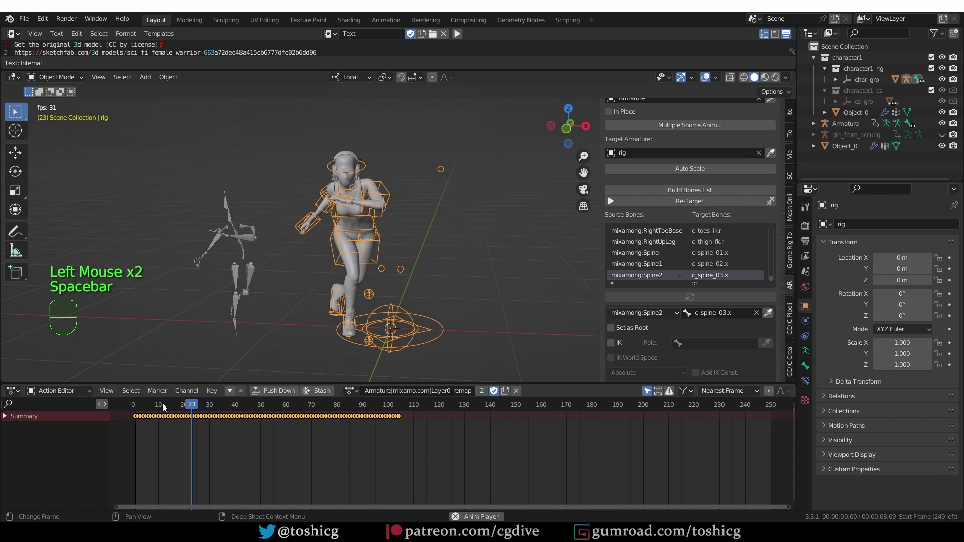
key("space")
left_click(167, 409)
key("z")
key("space")
left_click_drag(391, 394, 399, 382)
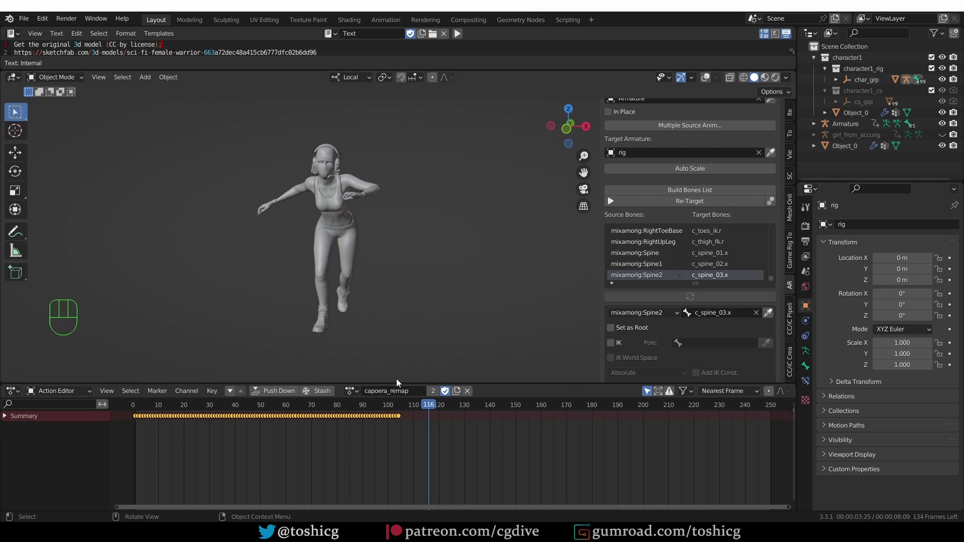
key("z")
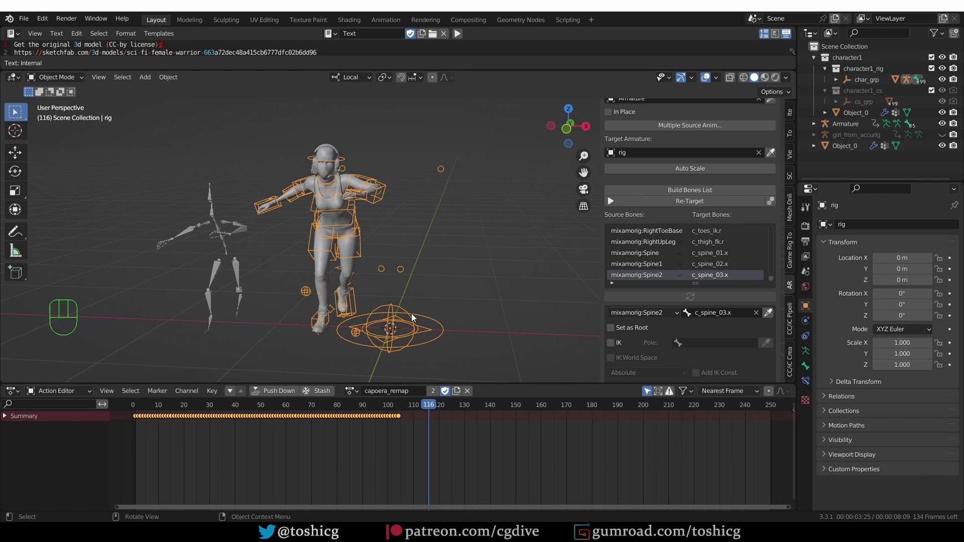
scroll("down", 3)
scroll("up", 3)
scroll("down", 3)
left_click_drag(690, 251, 700, 205)
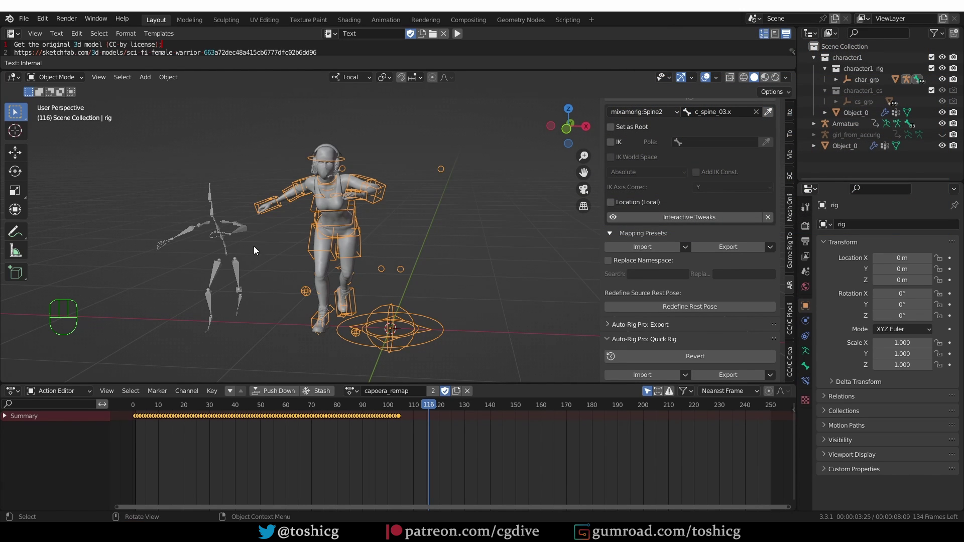
Select the Mixamo source Armature, show it in Rest Position and view it from the front.
key("ctrl+z")
left_click(407, 287)
left_click(931, 263)
left_click(220, 234)
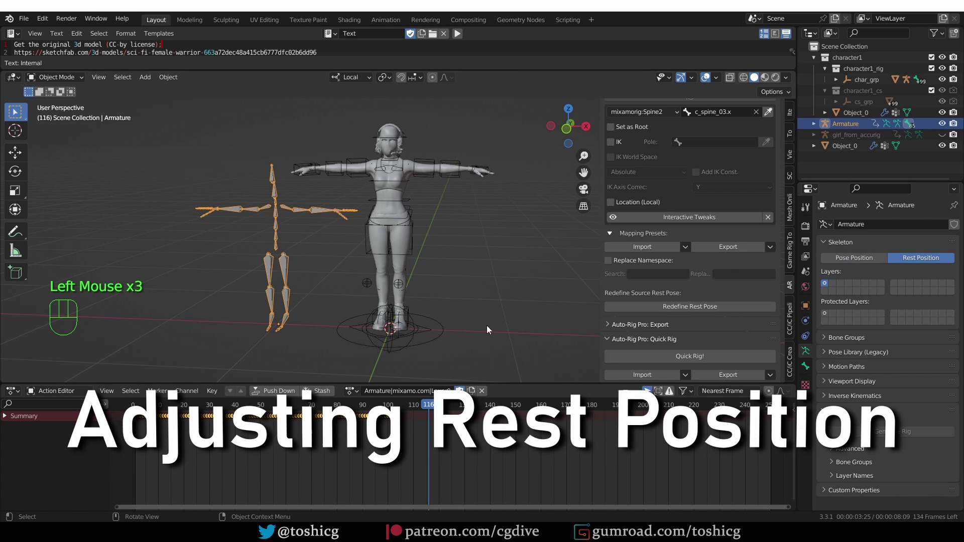
left_click(255, 169)
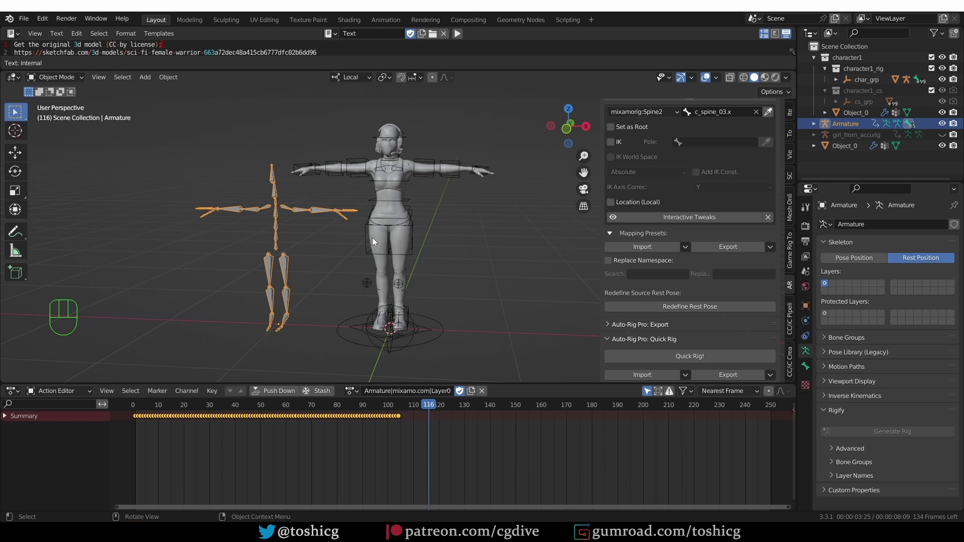
middle_click(346, 199)
key("KP_1")
Sketch downward-sloping arm annotations over the T-pose, then return the armature to Pose Position.
key("d")
key("d")
key("d")
key("d")
left_click_drag(446, 228, 383, 175)
key("d")
key("d")
key("d")
left_click_drag(327, 234, 479, 129)
key("d")
left_click(876, 266)
left_click(177, 269)
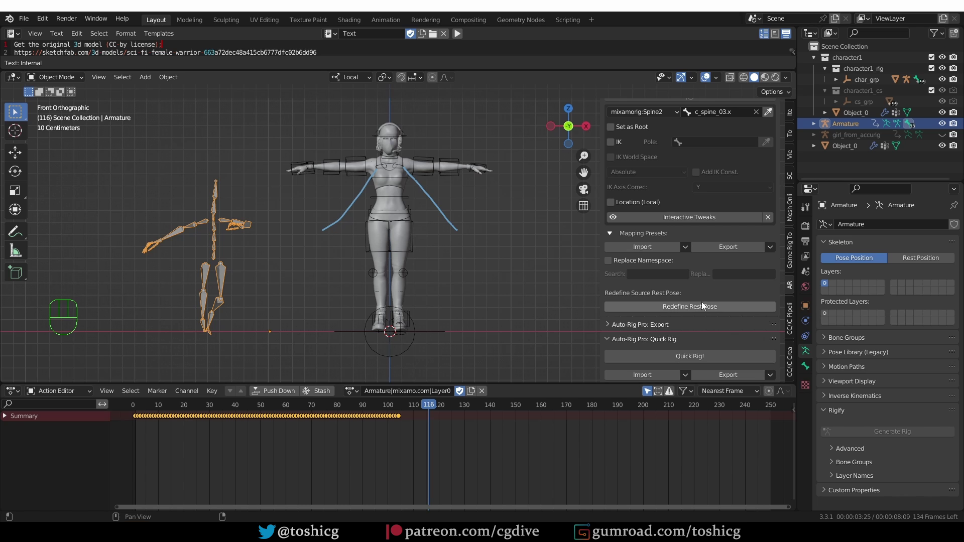
Redefine the source rest pose with mixamorig:RightArm rotated down and apply it in the Remap panel.
left_click_drag(718, 311, 692, 387)
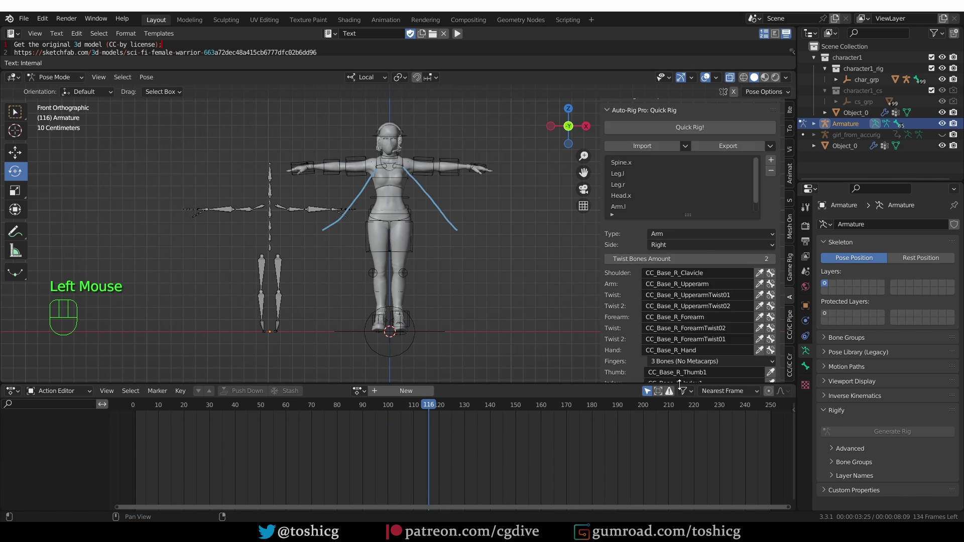
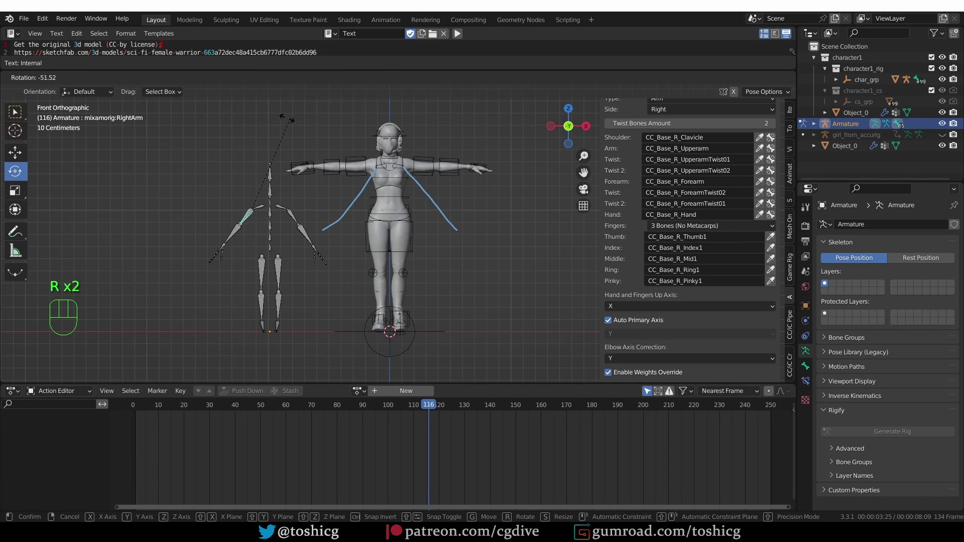
scroll("down", 3)
scroll("up", 3)
scroll("up", 3)
left_click(660, 194)
scroll("up", 3)
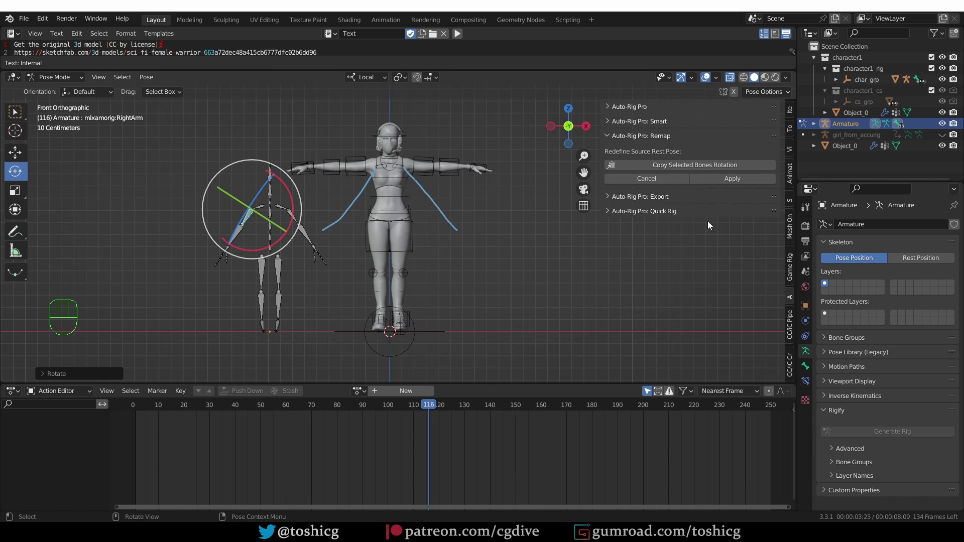
left_click(655, 182)
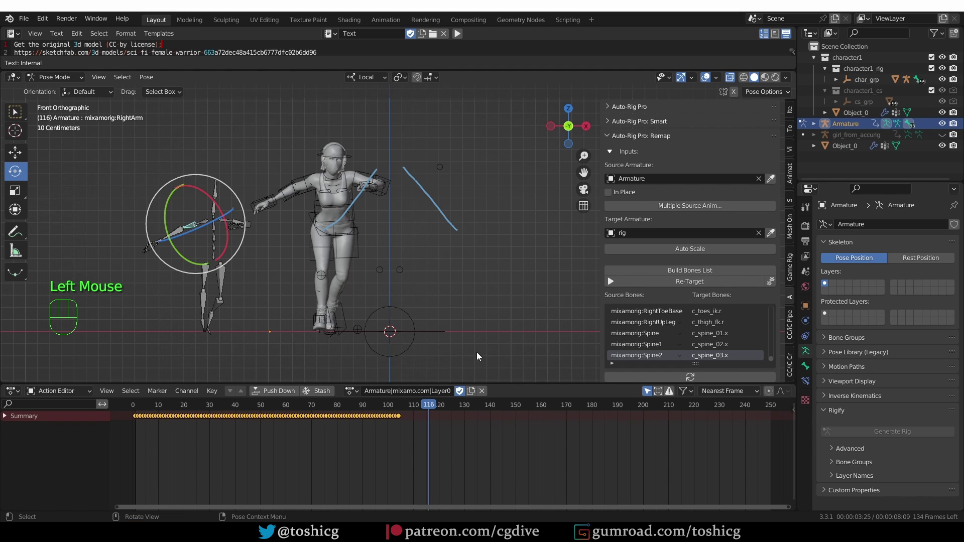
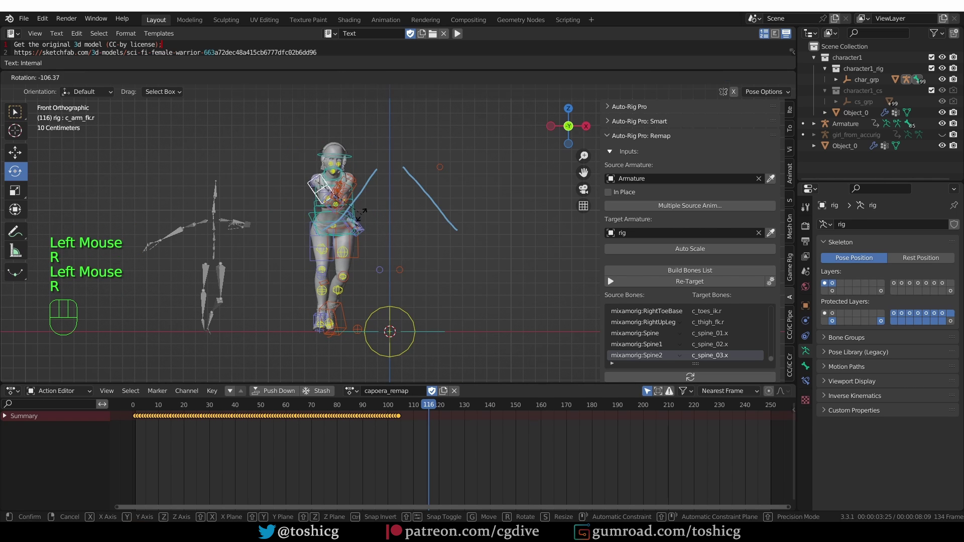
key("z")
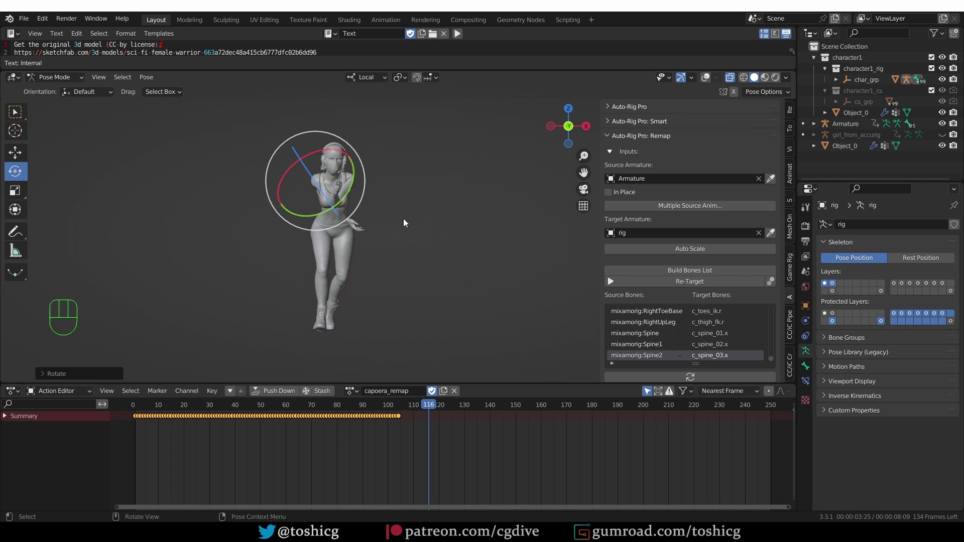
key("alt+a")
key("alt+r")
key("alt+g")
key("alt+s")
key("alt+g")
middle_click(473, 222)
key("z")
key("alt+r")
left_click(509, 232)
left_click(490, 184)
key("g")
key("a")
key("z")
left_click(953, 250)
middle_click(954, 250)
left_click(868, 257)
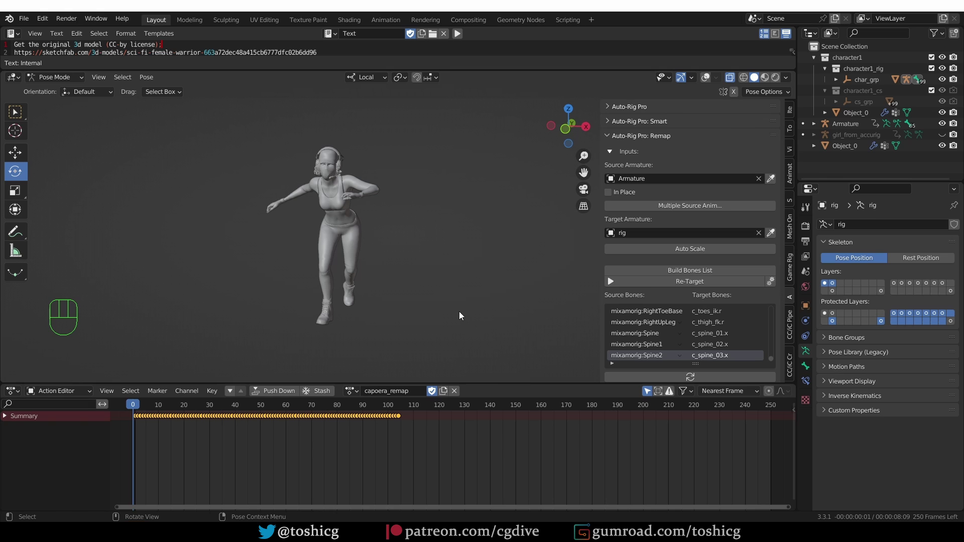